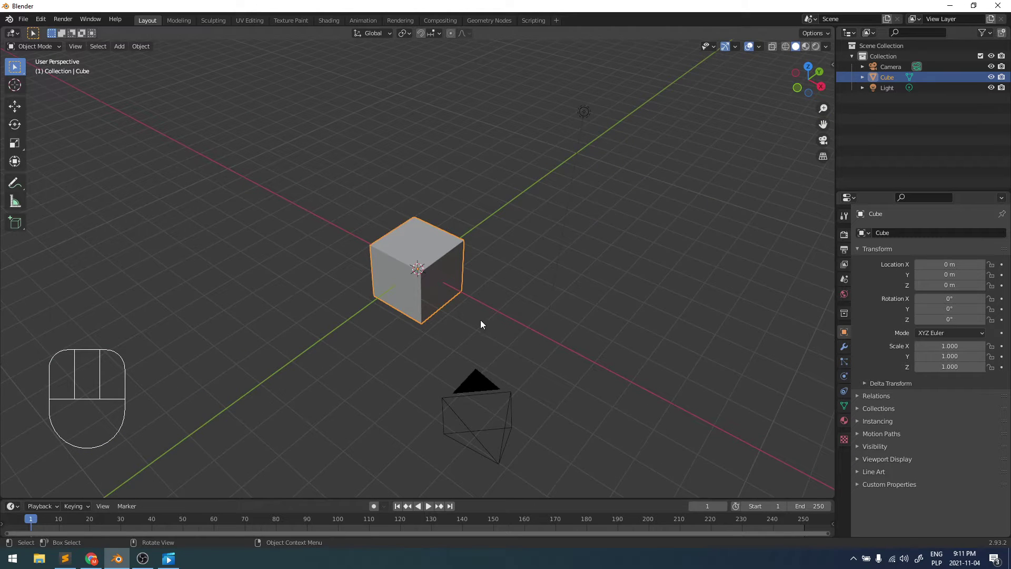
Step: Scale the default cube down uniformly to about 0.613 after orbiting to a lower angle
drag(490, 323, 467, 319)
middle_click(492, 344)
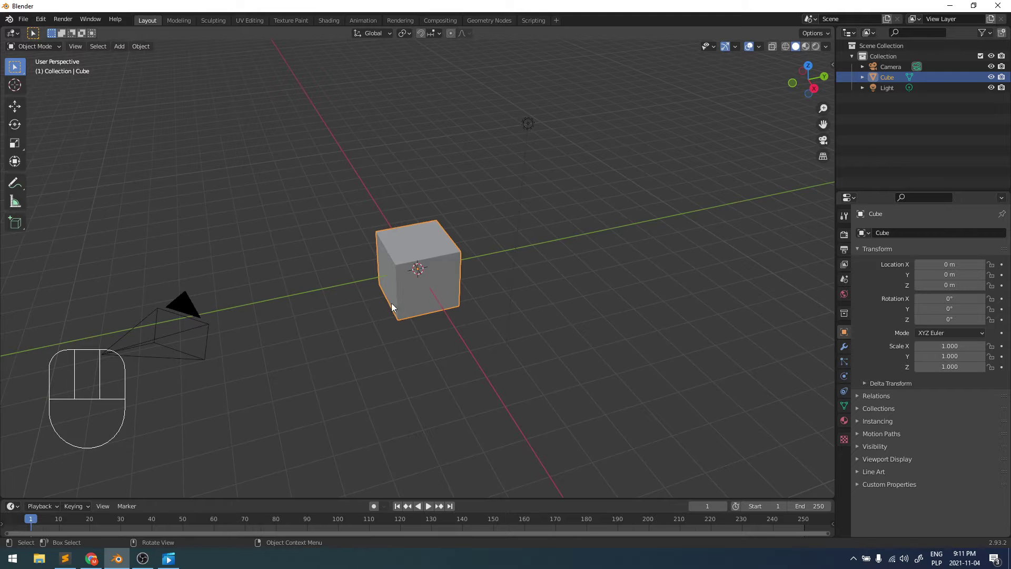
drag(413, 324, 401, 323)
middle_click(494, 342)
double_click(428, 271)
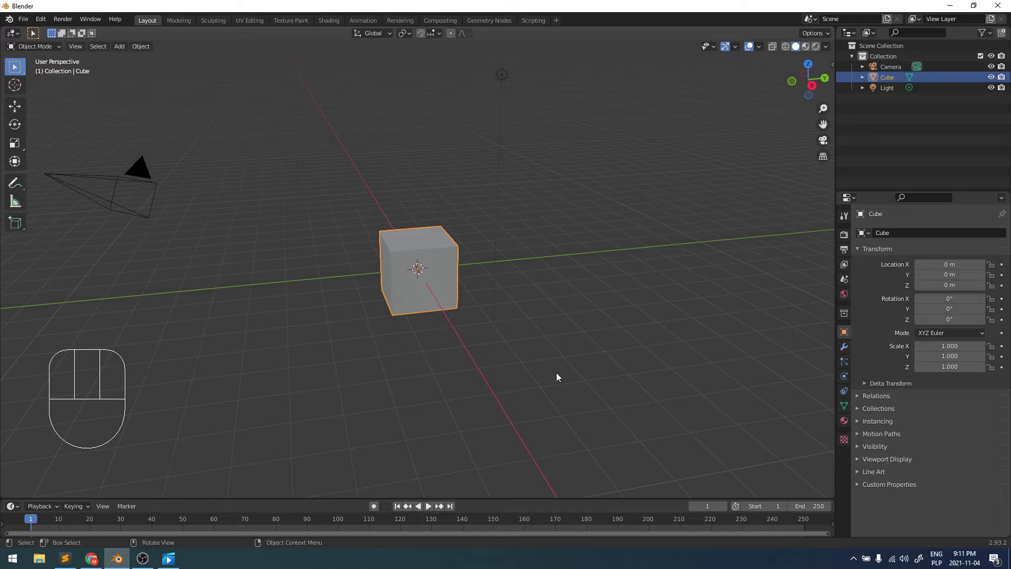
key(s)
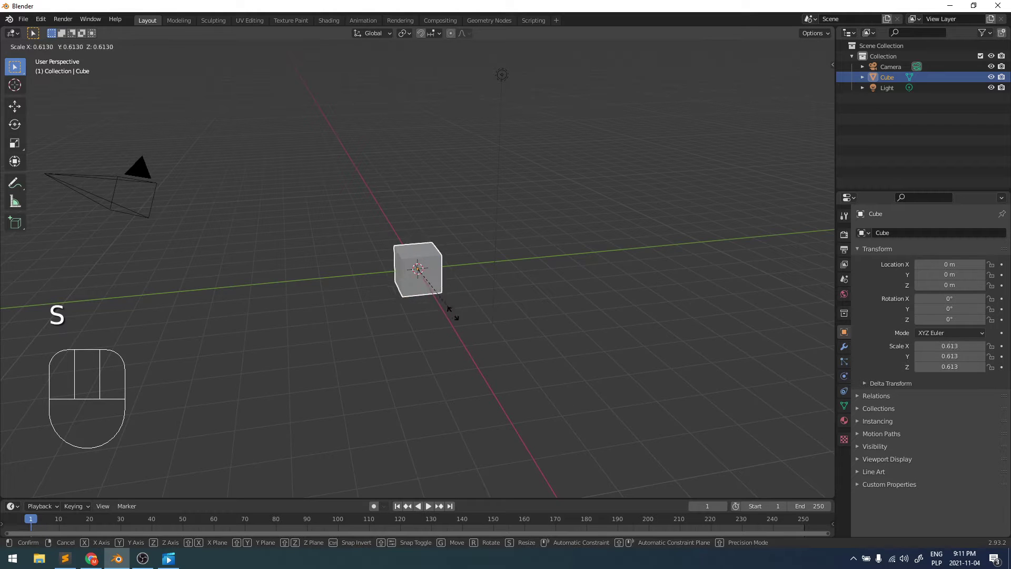
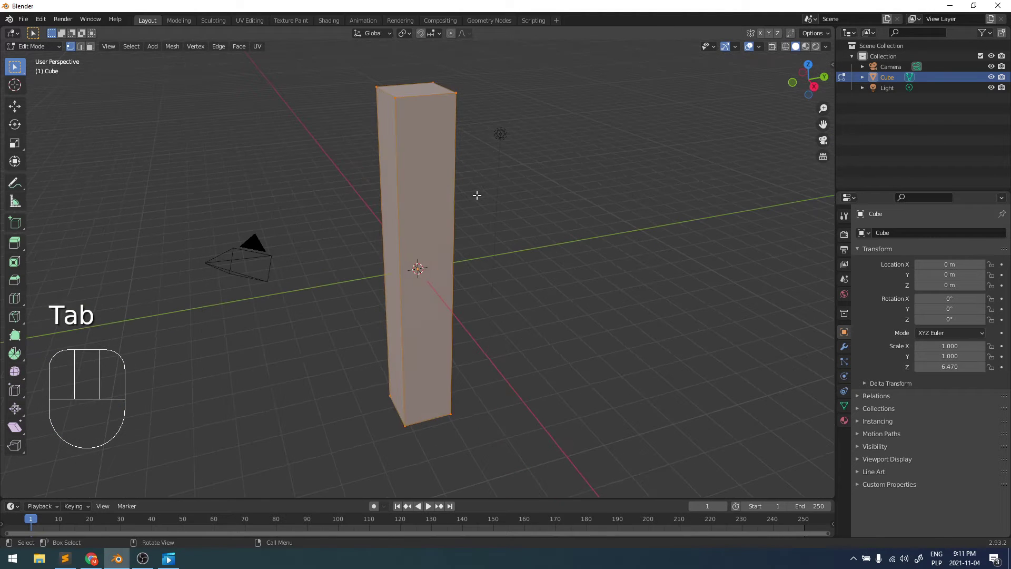
Step: Start a loop cut (Ctrl+R) to ring the tall column with horizontal segments
key(ctrl+r)
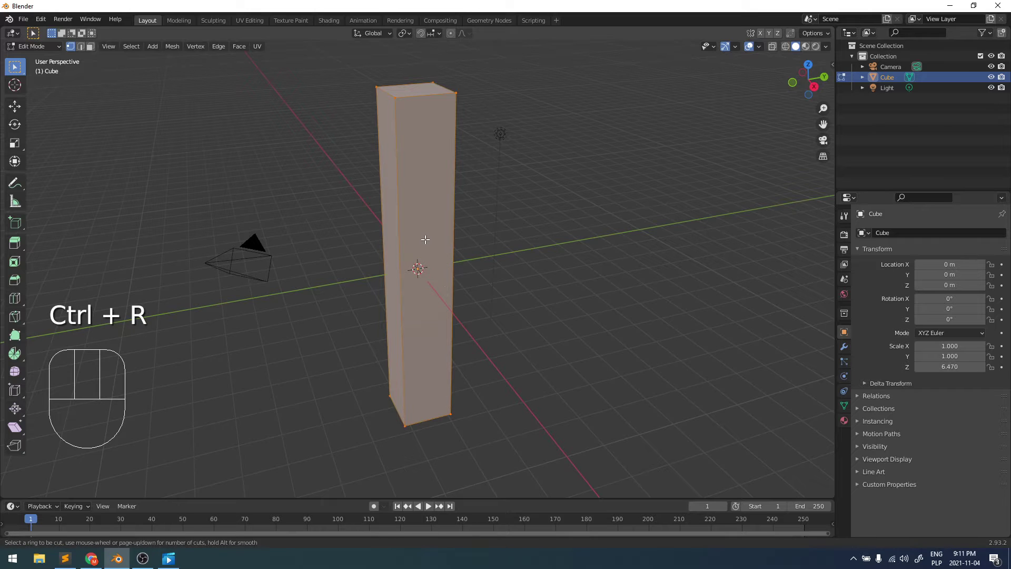
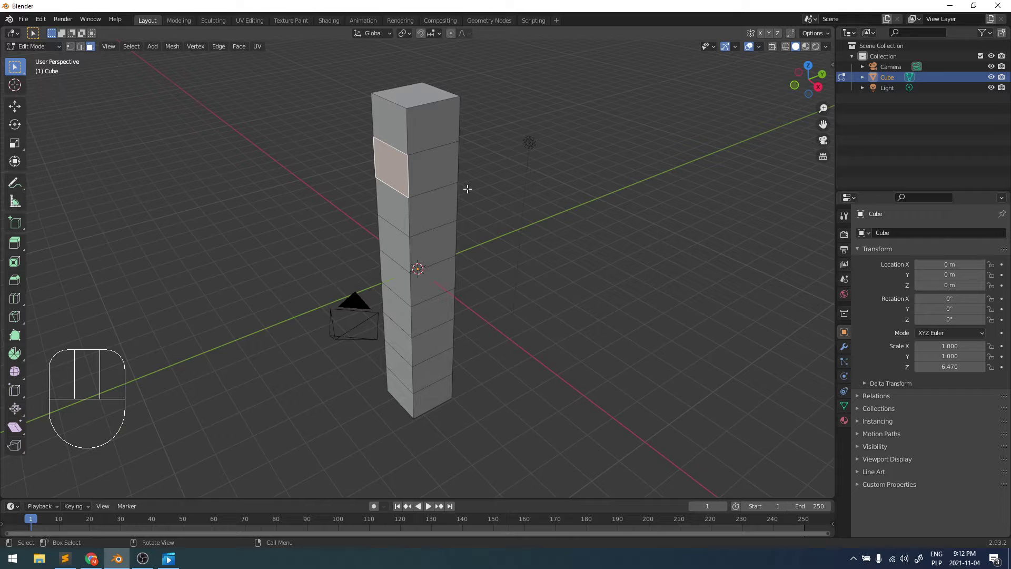
Step: Extrude side faces near the column top into two horizontal arms and inspect the cross
key(e)
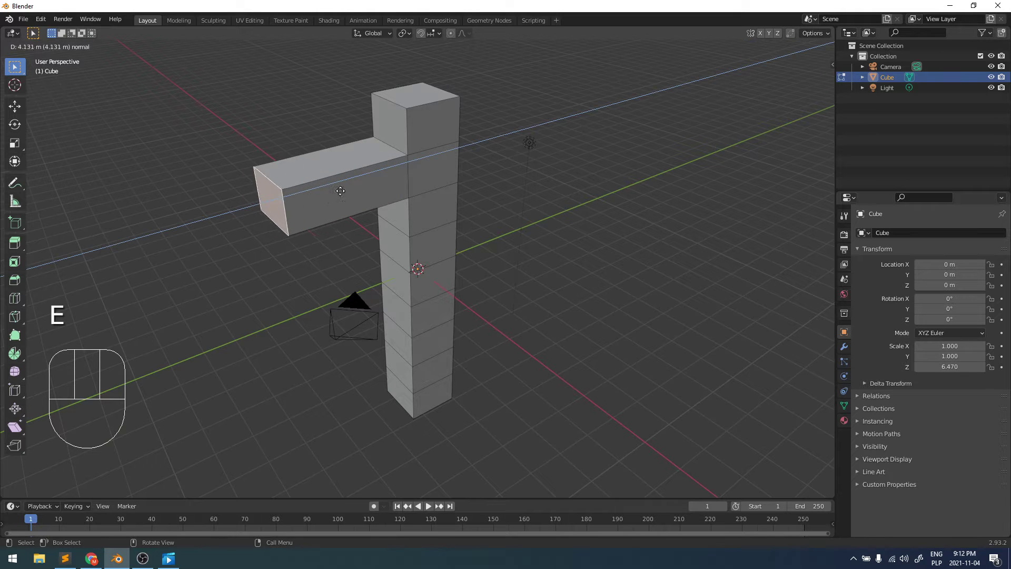
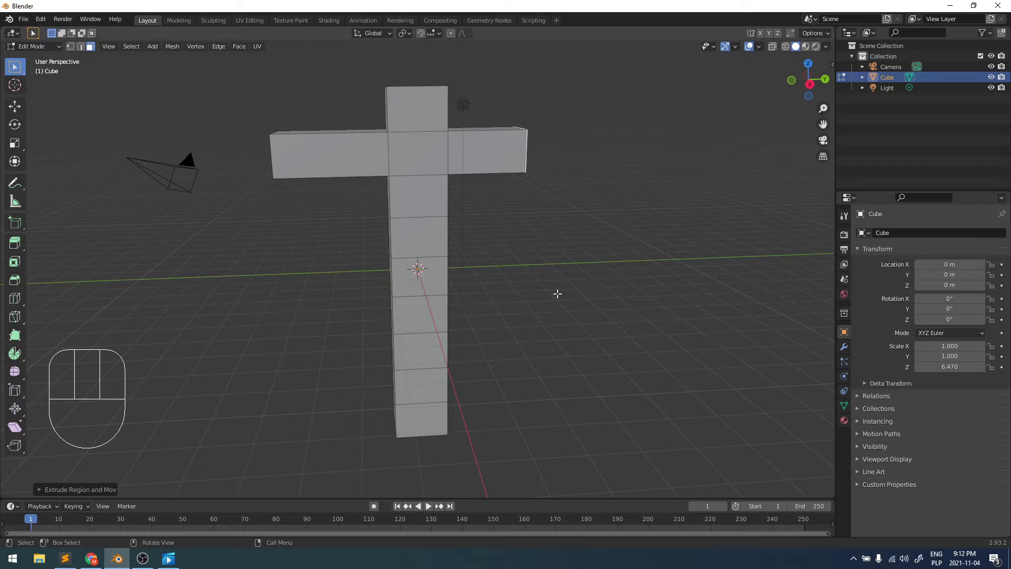
key(Tab)
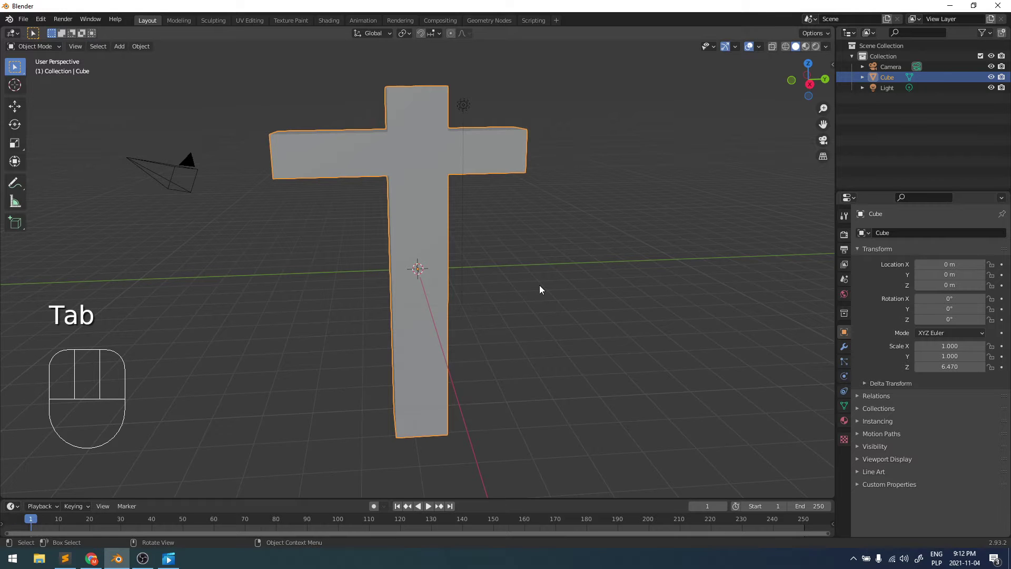
key(s)
drag(564, 301, 602, 285)
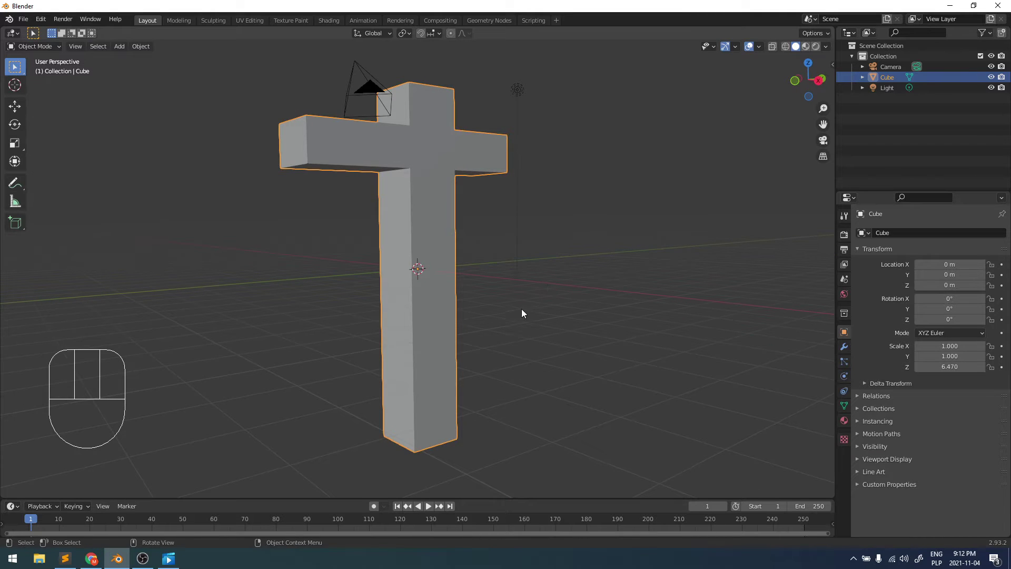
middle_click(507, 333)
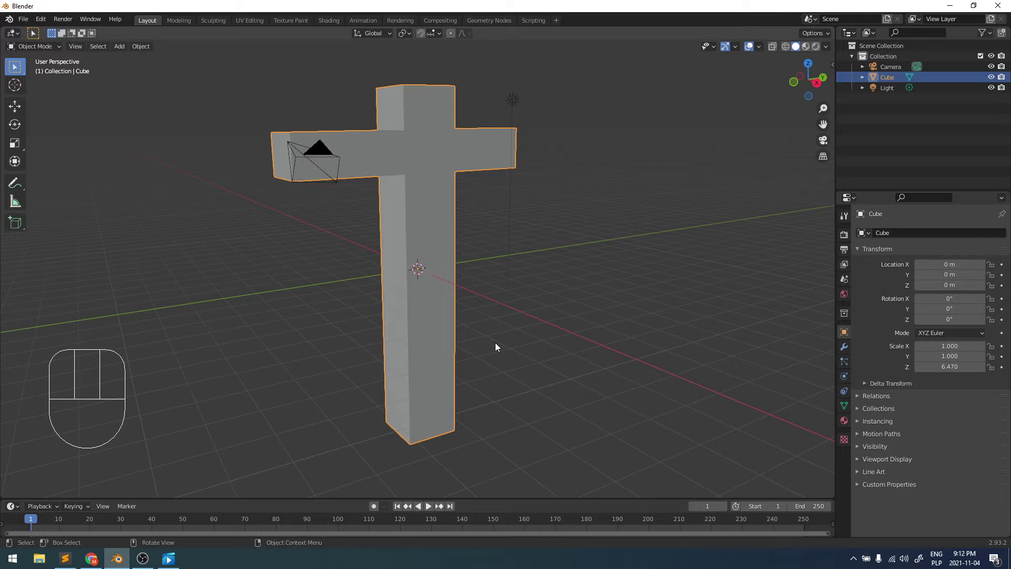
key(Tab)
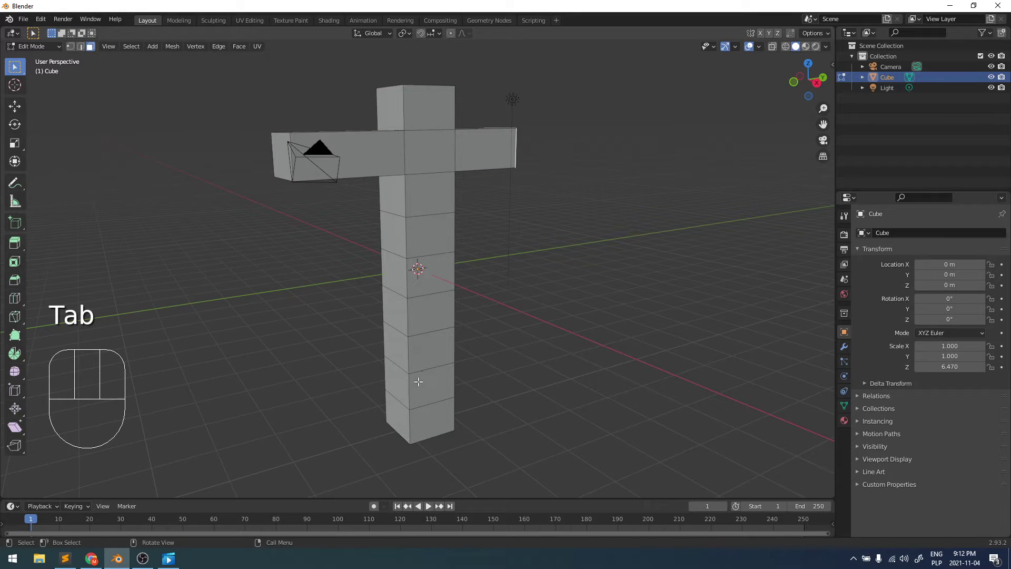
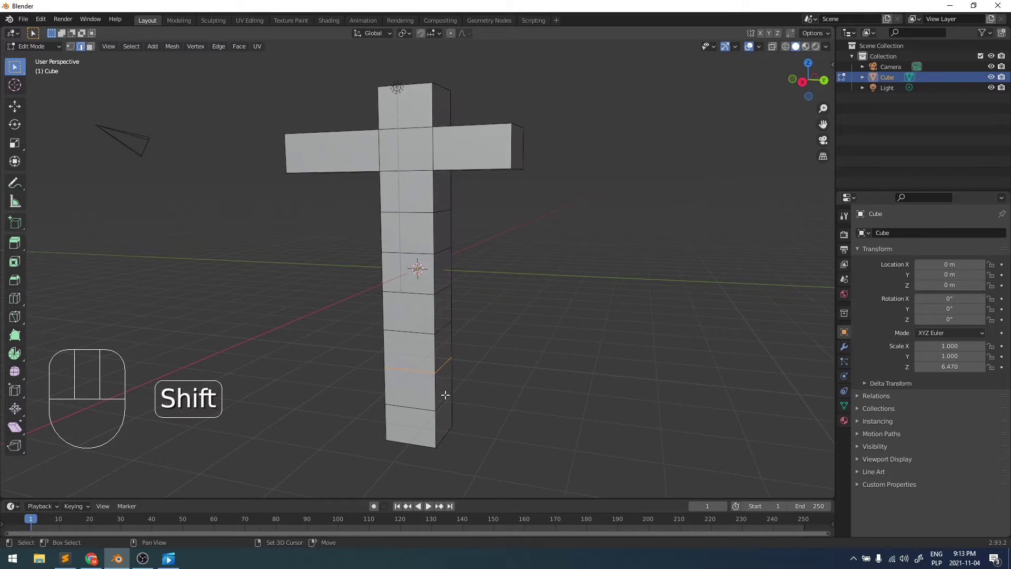
Step: Snap the 3D cursor to the selected lower edge ring and return to Object Mode
key(shift+d)
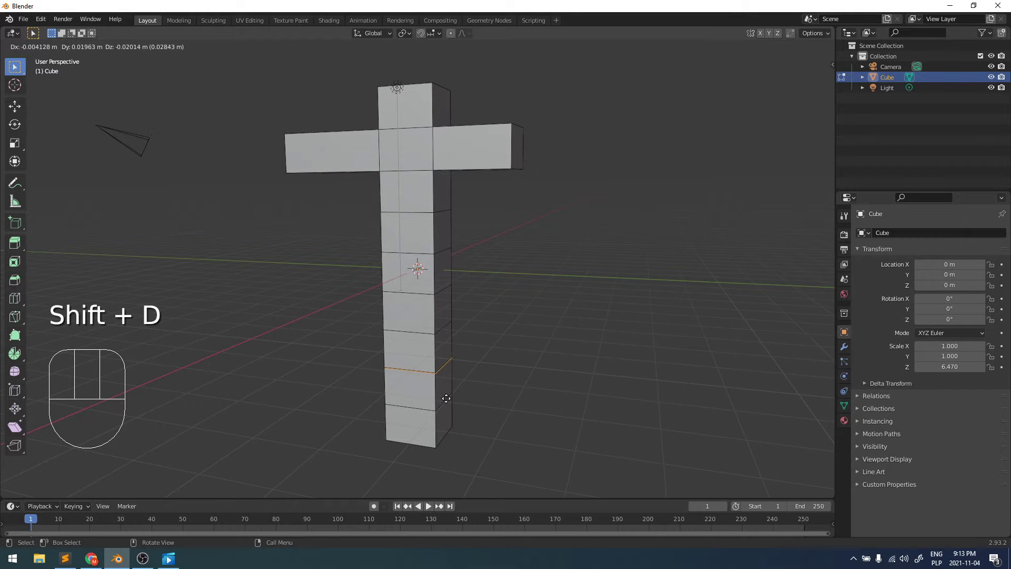
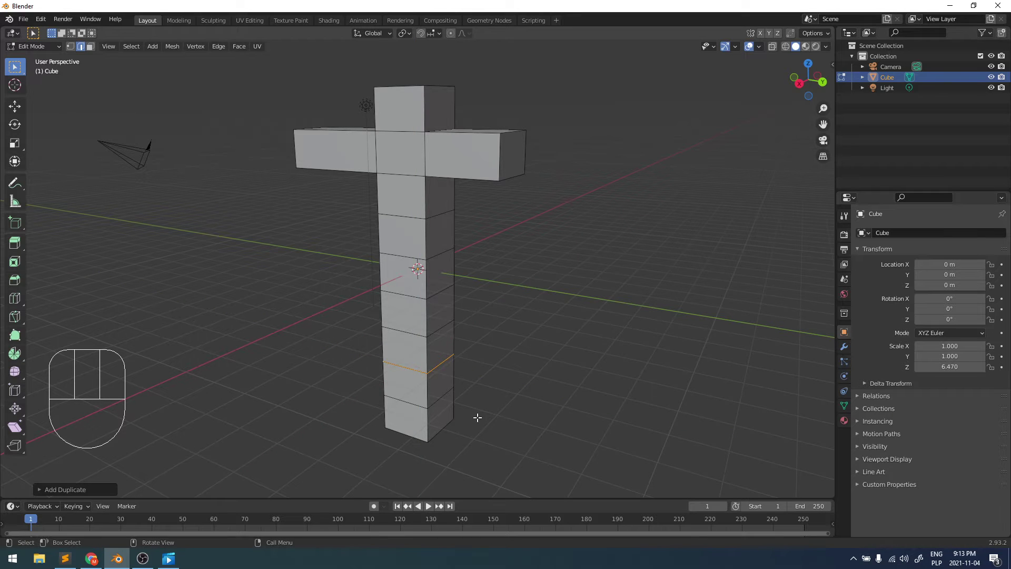
key(shift+s)
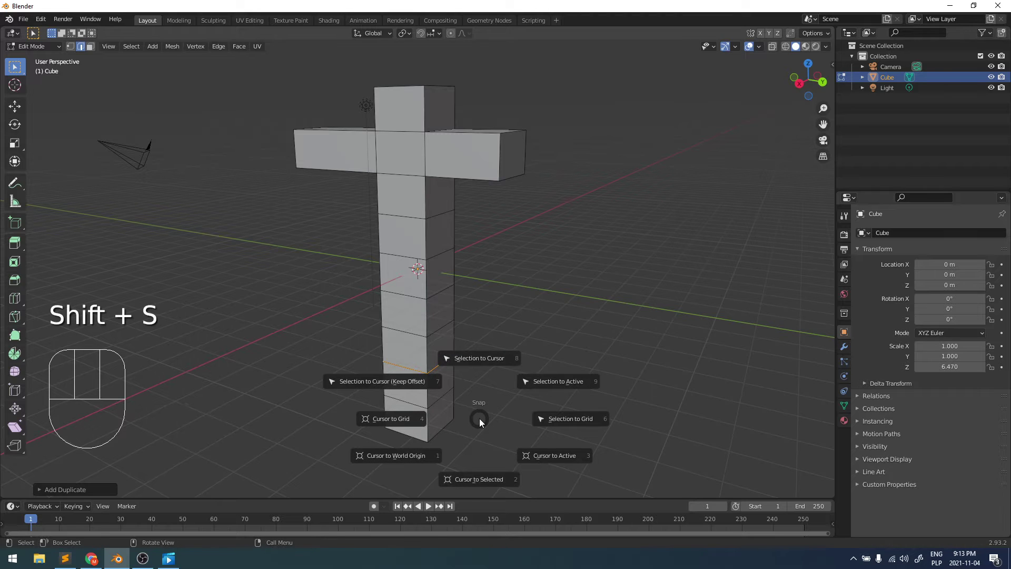
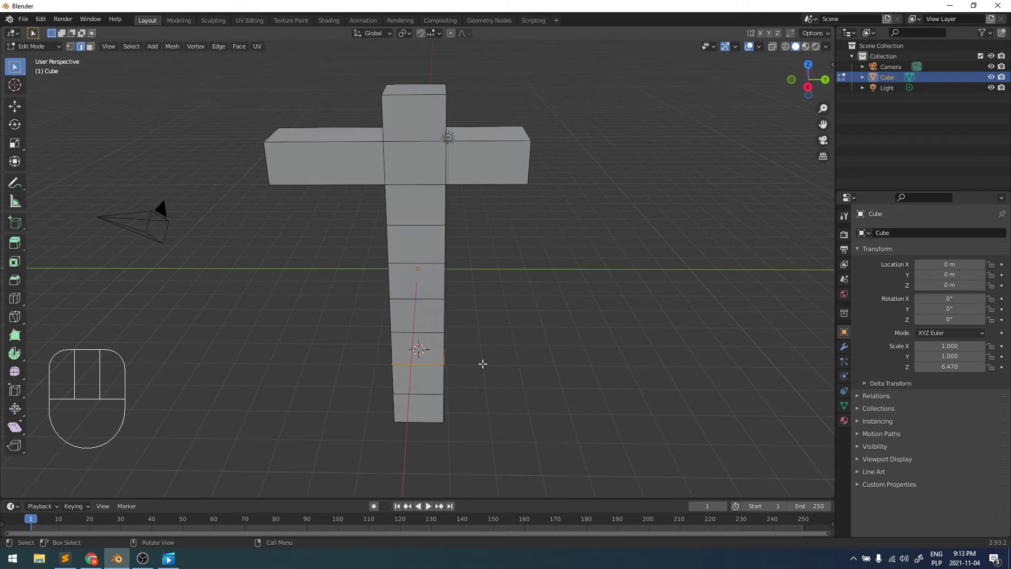
key(Tab)
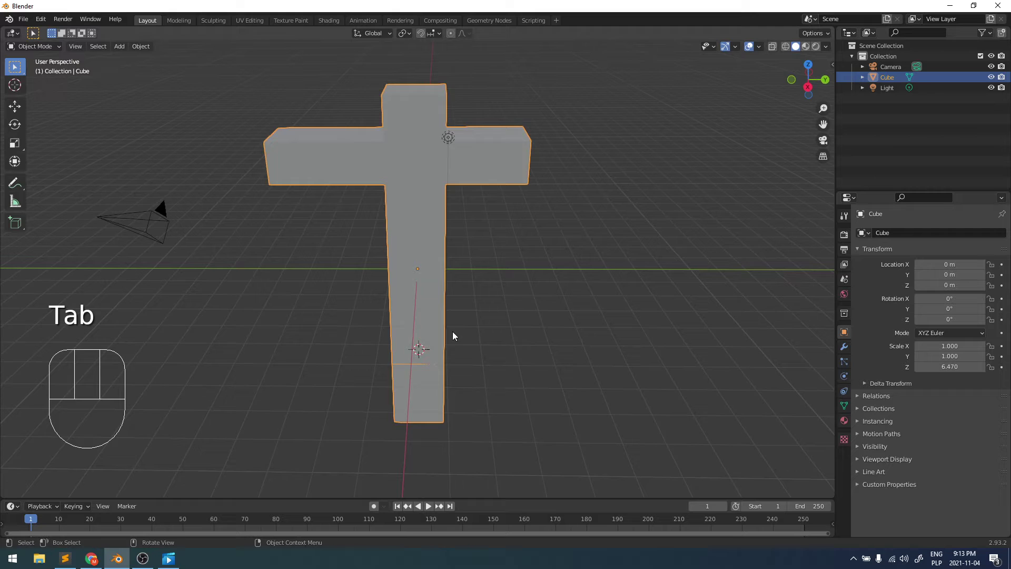
Step: Set the cross origin to the 3D cursor and move it aside to about X 7.49, Y 29.73
drag(475, 338, 516, 343)
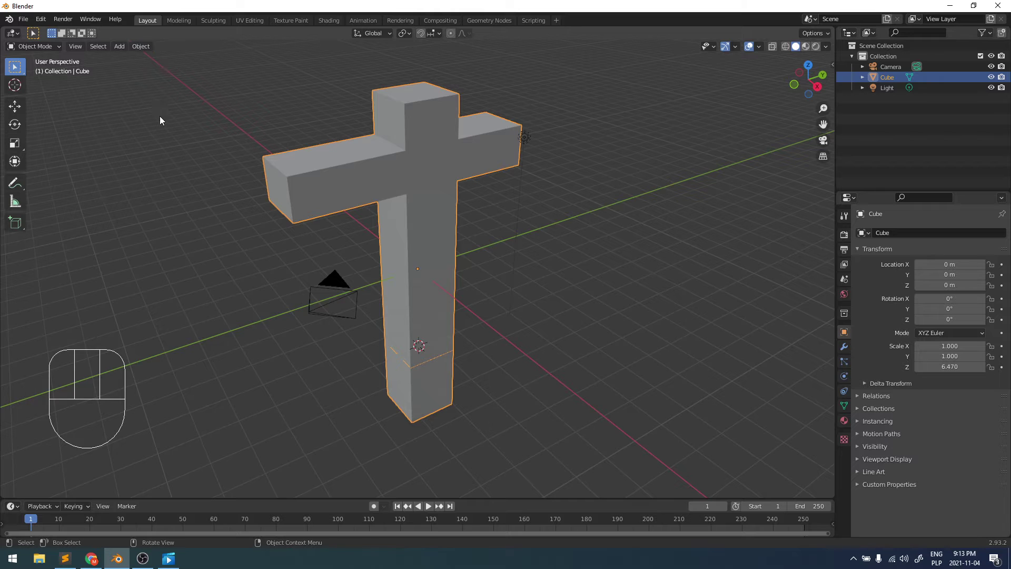
drag(146, 51, 298, 98)
drag(513, 424, 500, 408)
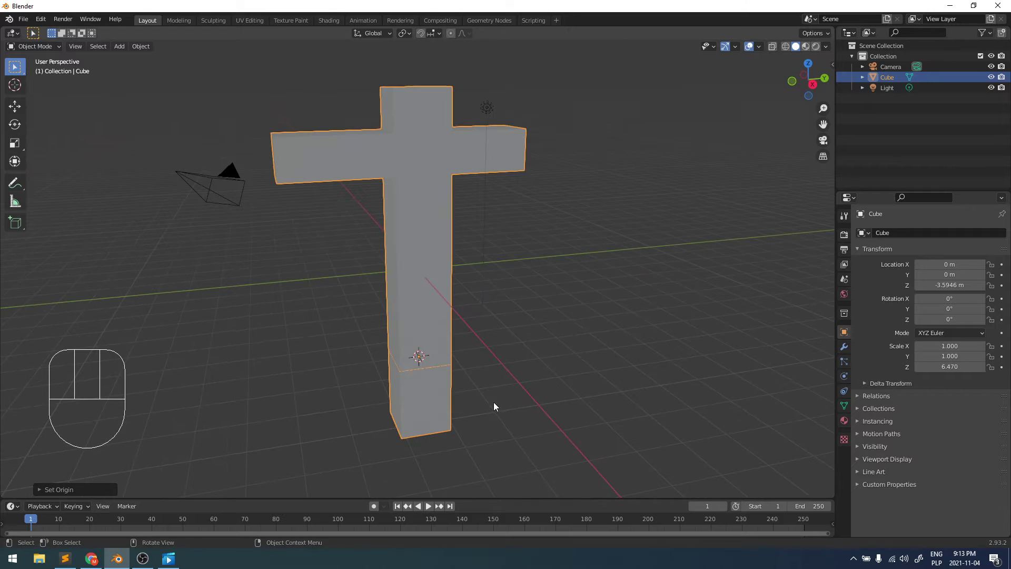
key(s)
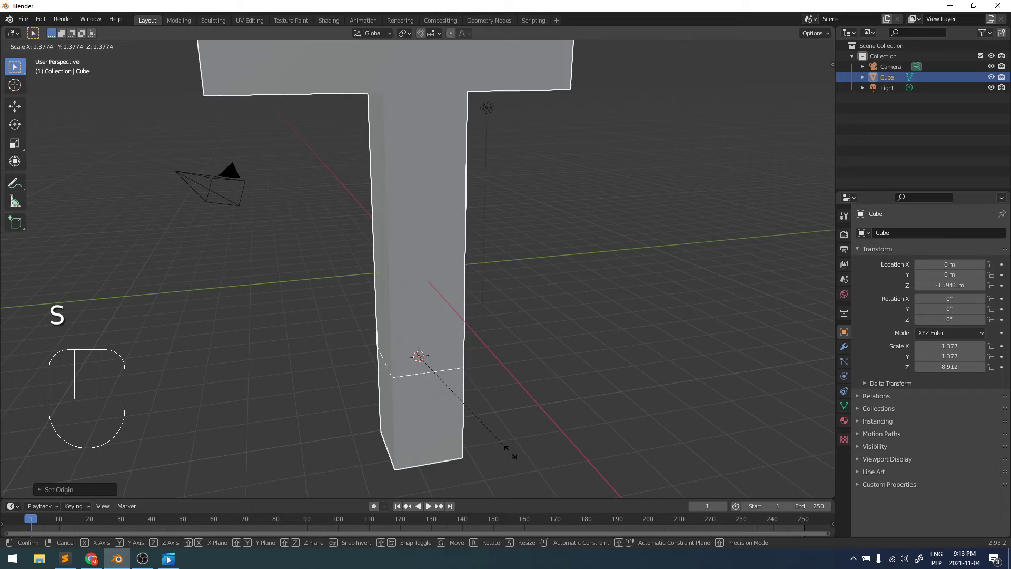
drag(514, 424, 539, 382)
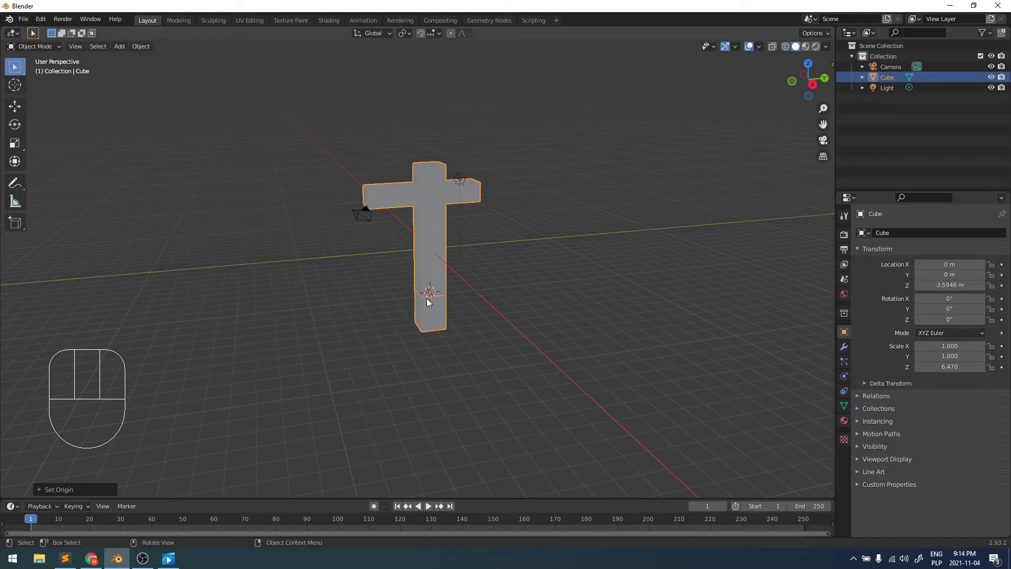
key(g)
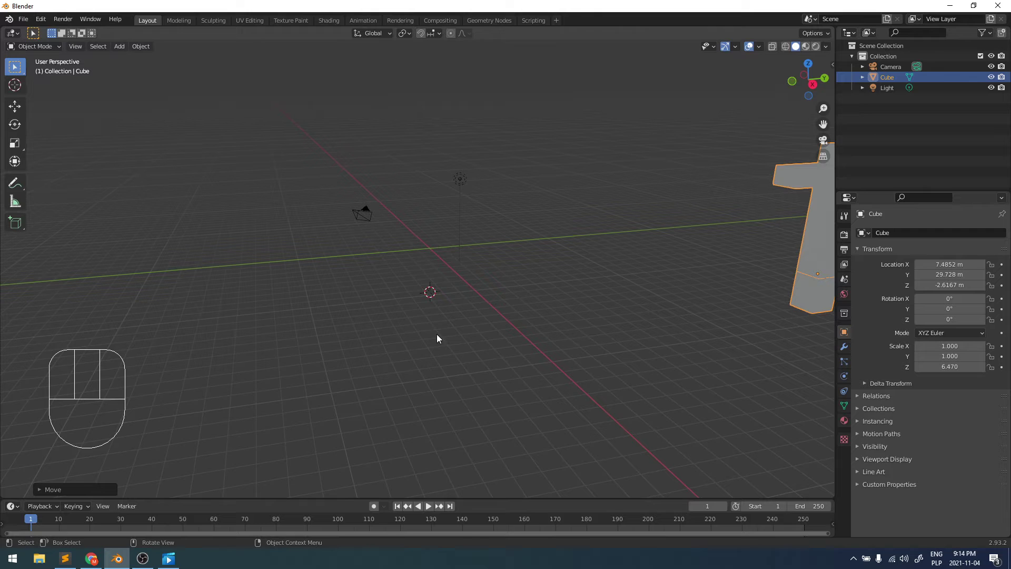
Step: Add a plane and scale it 33 times into a wide ground beneath the cross
key(shift+a)
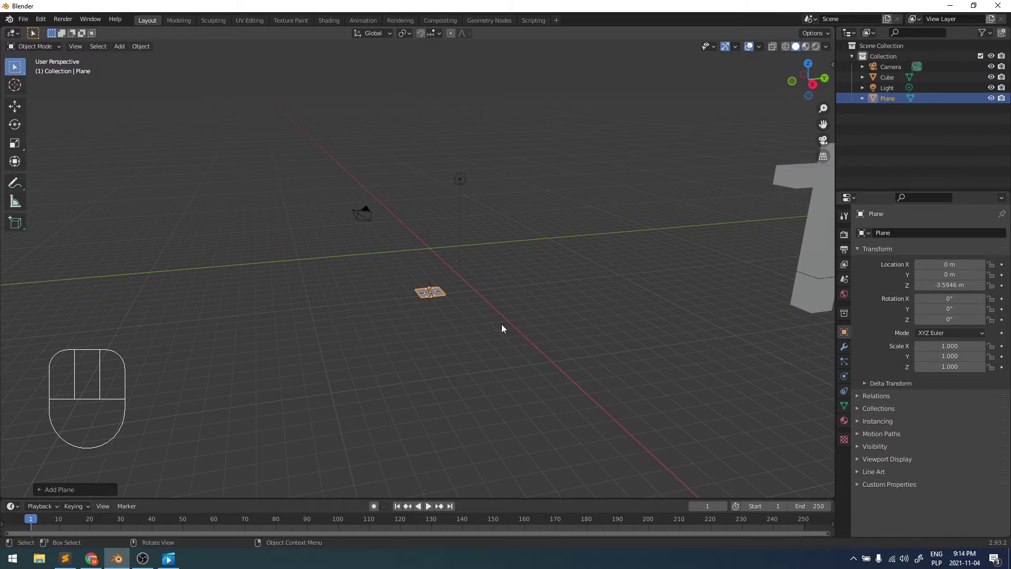
key(s)
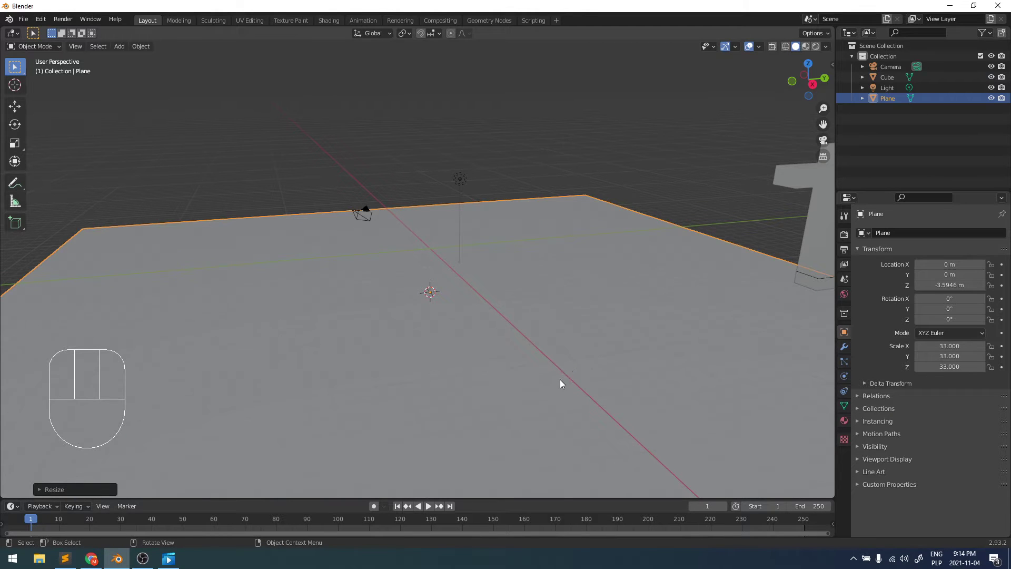
drag(473, 348, 454, 360)
drag(499, 351, 478, 331)
middle_click(573, 345)
drag(566, 315, 541, 315)
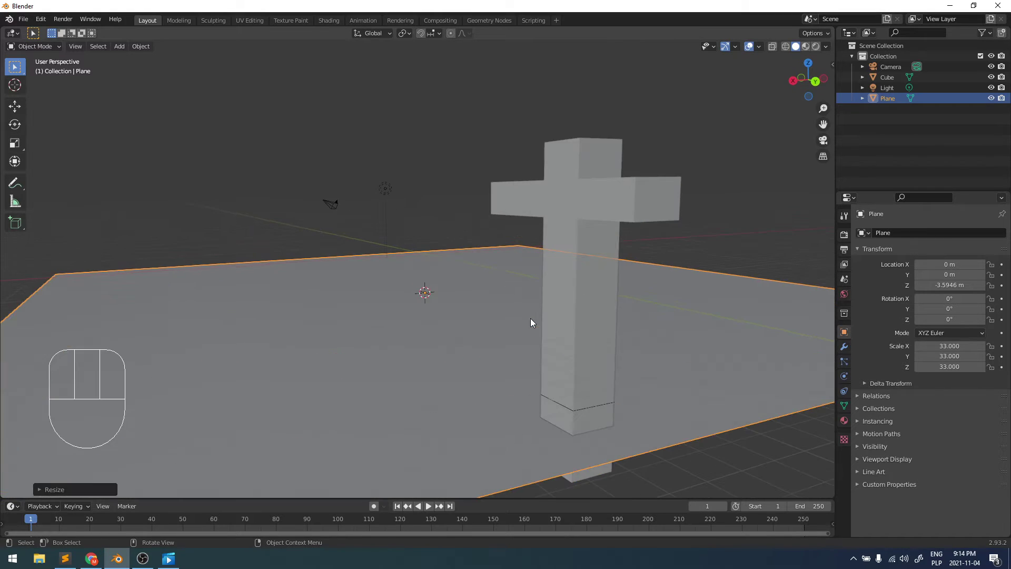
drag(475, 322, 550, 342)
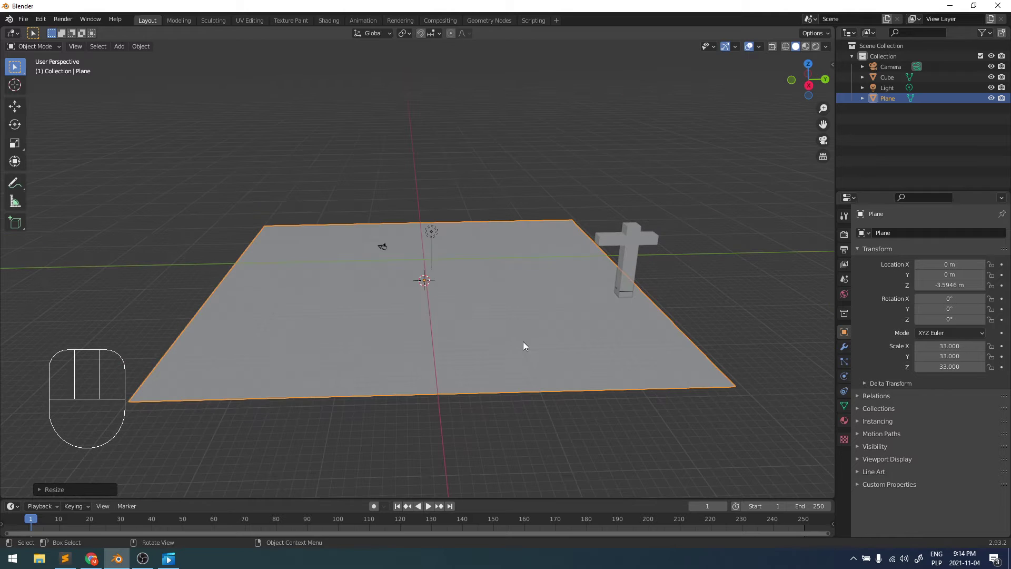
drag(507, 345, 529, 336)
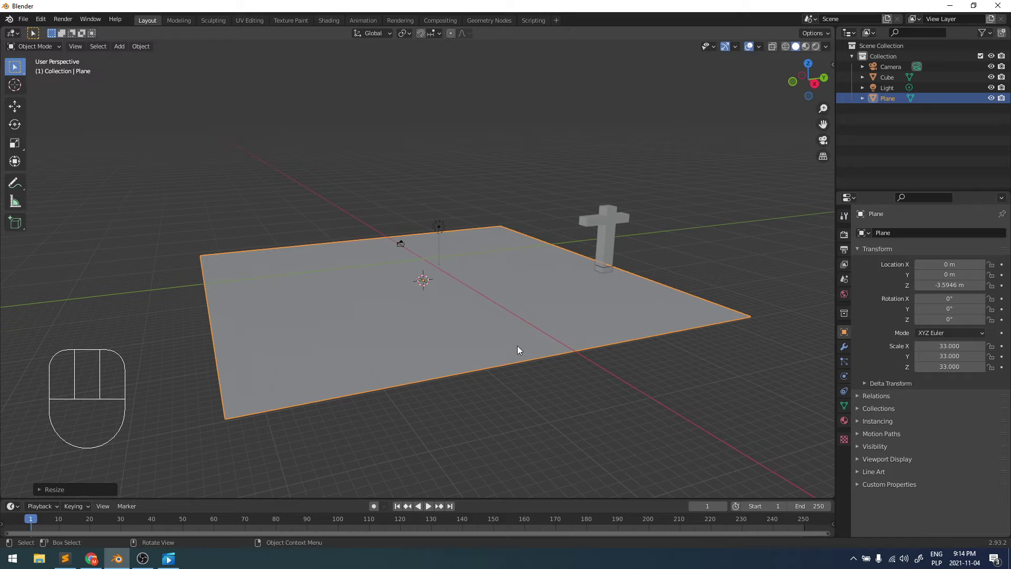
drag(405, 333, 380, 335)
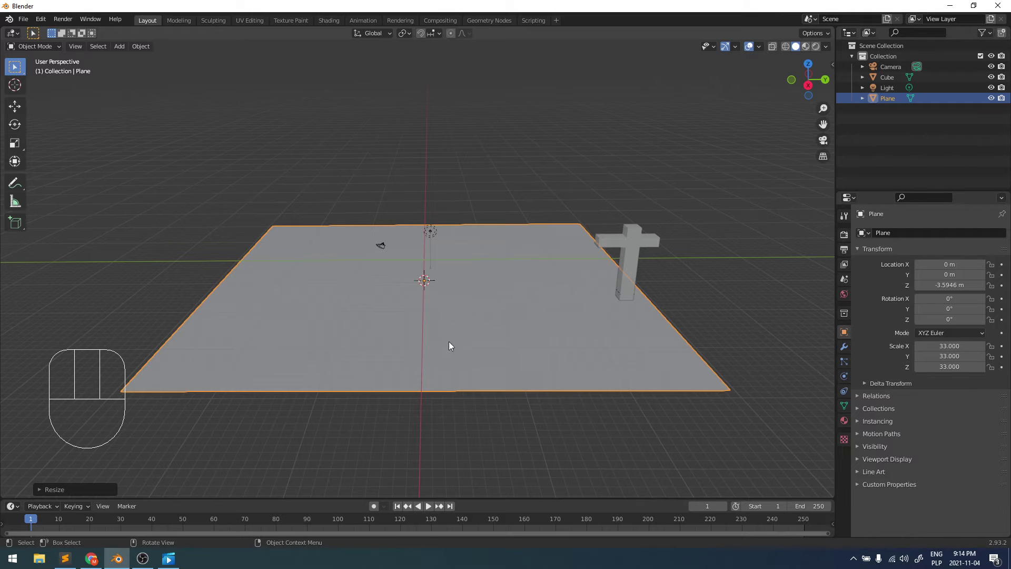
Step: Add a Displace modifier to the plane with a new texture of type Clouds, size 0.96
click(848, 351)
click(850, 348)
drag(908, 237, 890, 302)
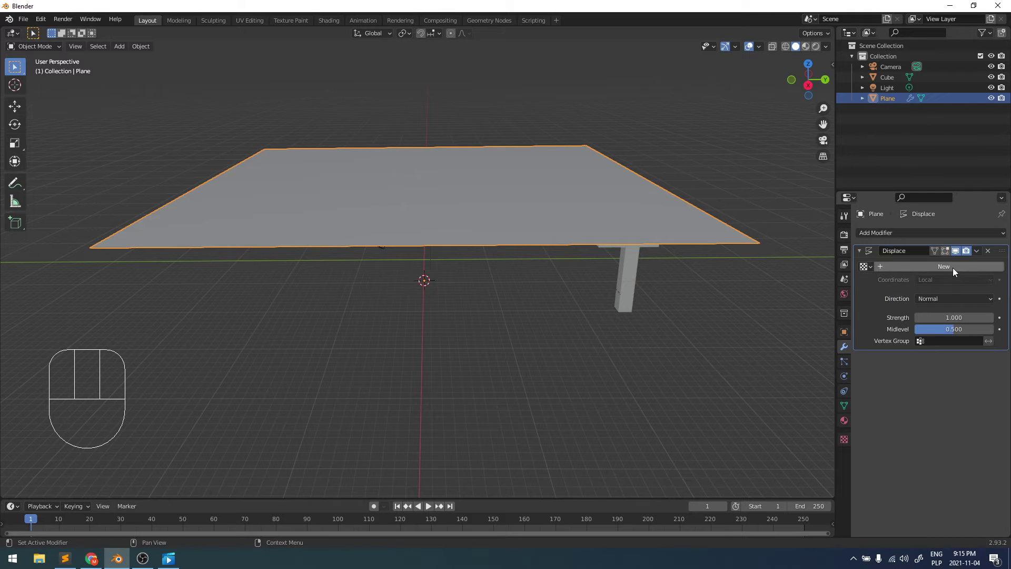
click(944, 271)
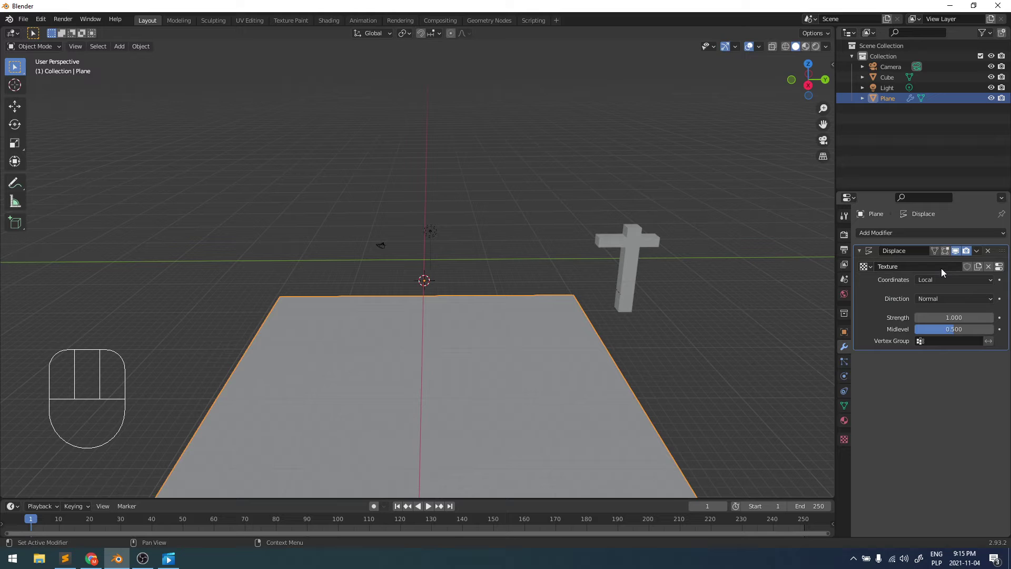
drag(966, 436, 956, 414)
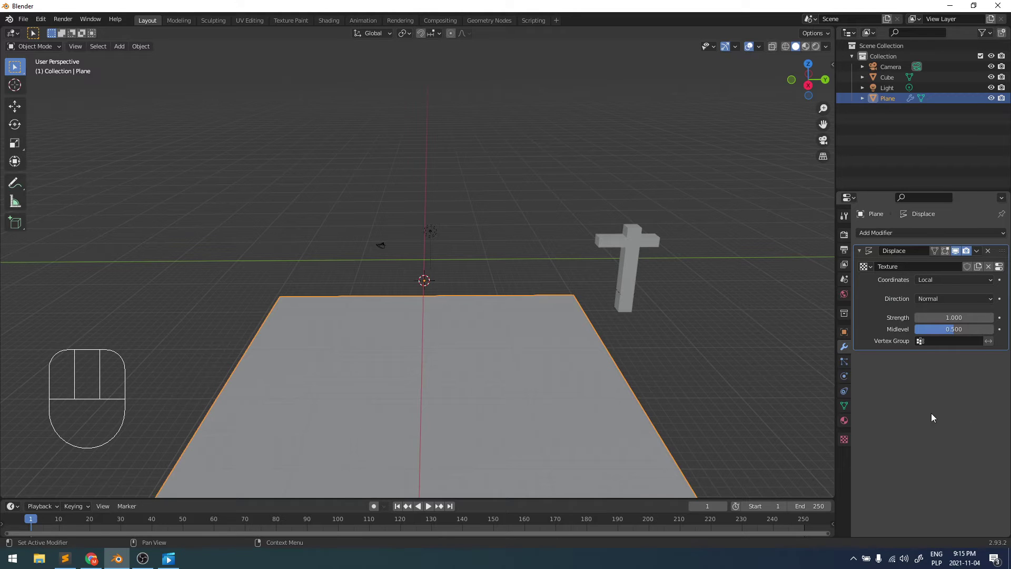
click(849, 440)
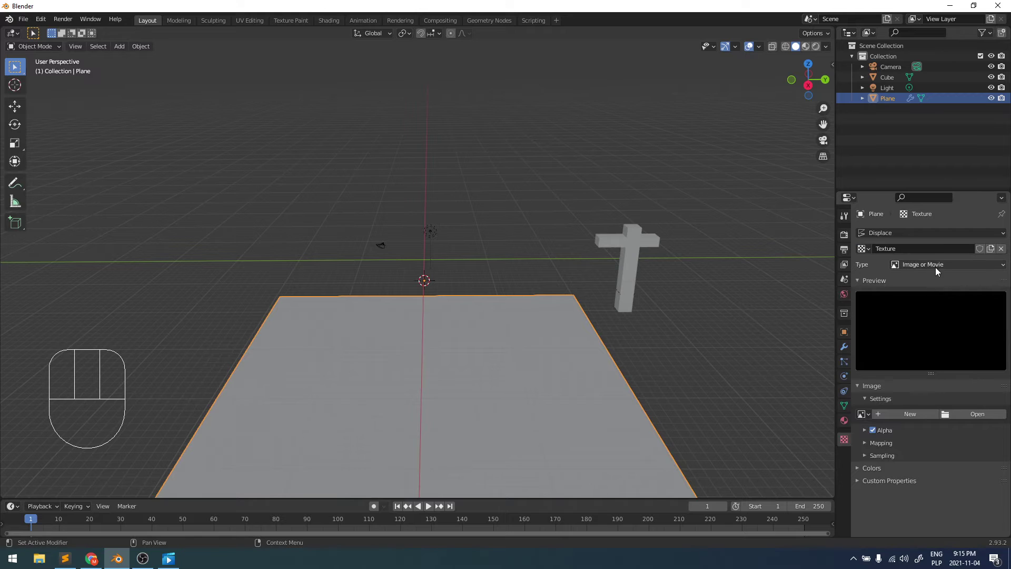
drag(938, 270, 939, 300)
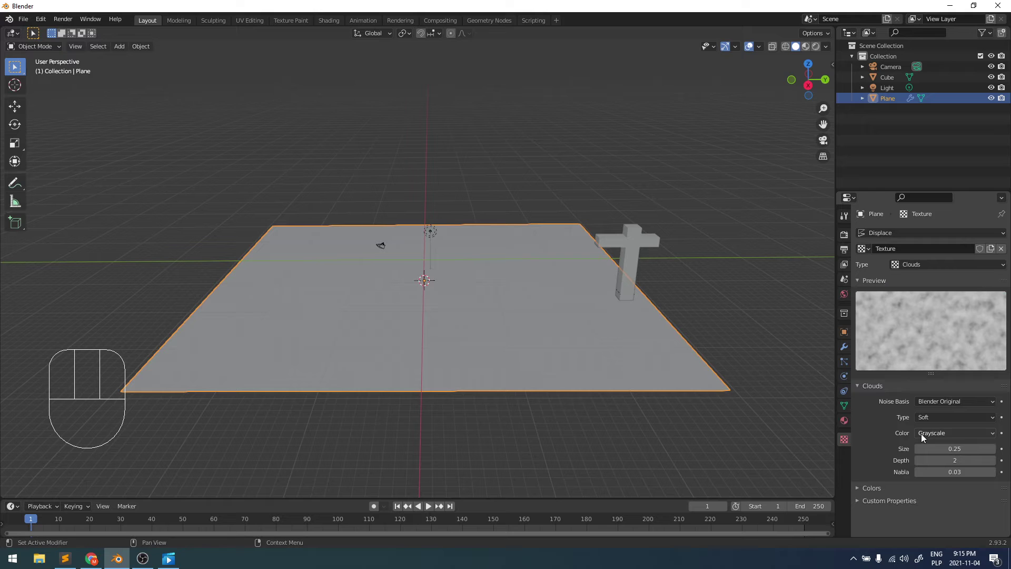
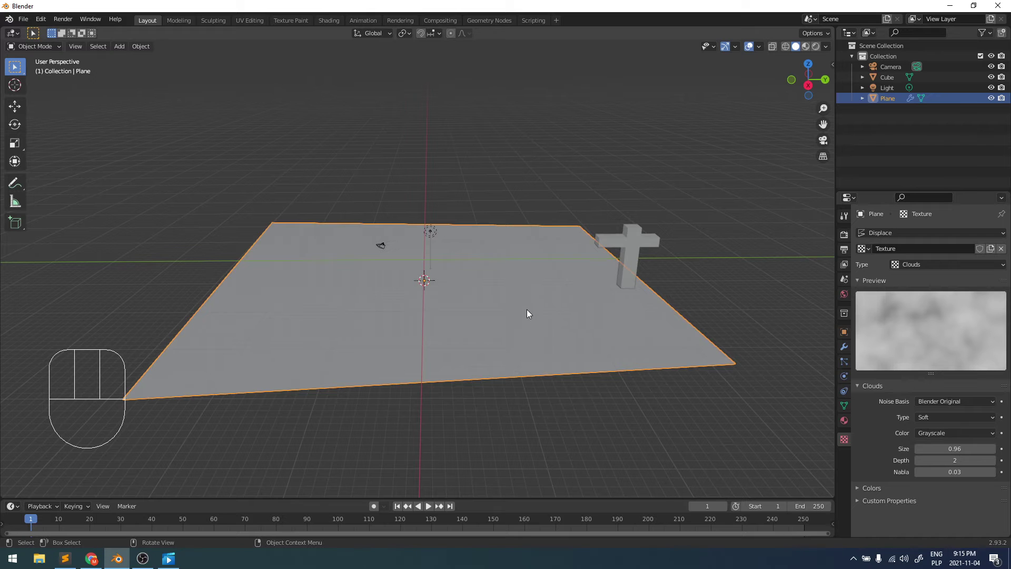
Step: Subdivide the plane with a raised Number of Cuts so the displacement forms rolling hills
key(Tab)
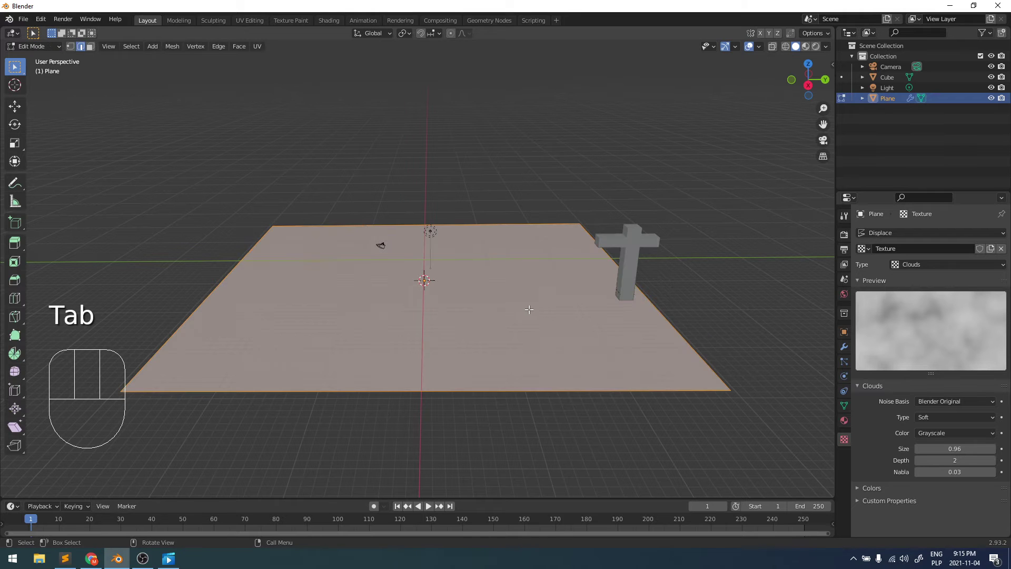
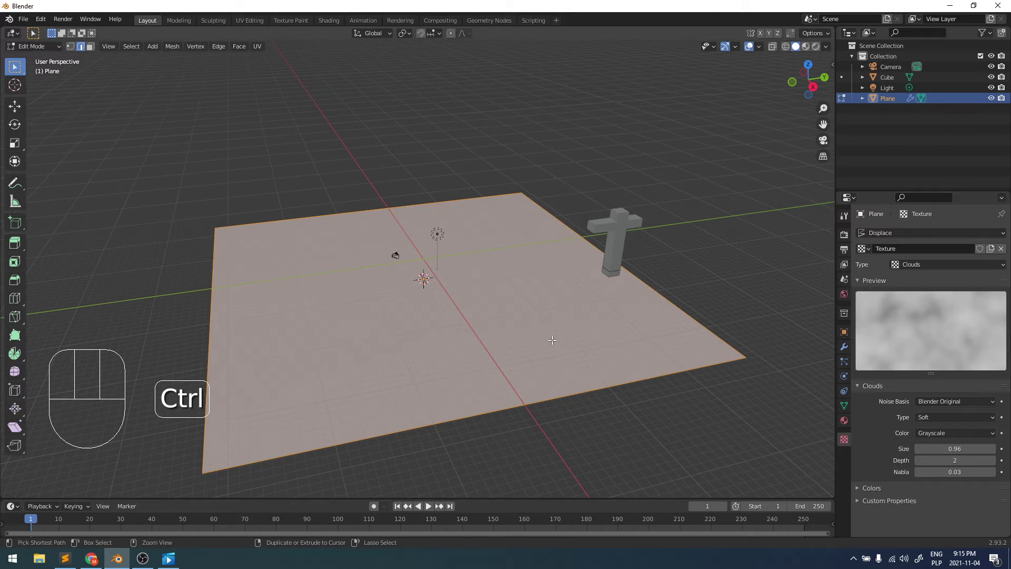
key(ctrl+e)
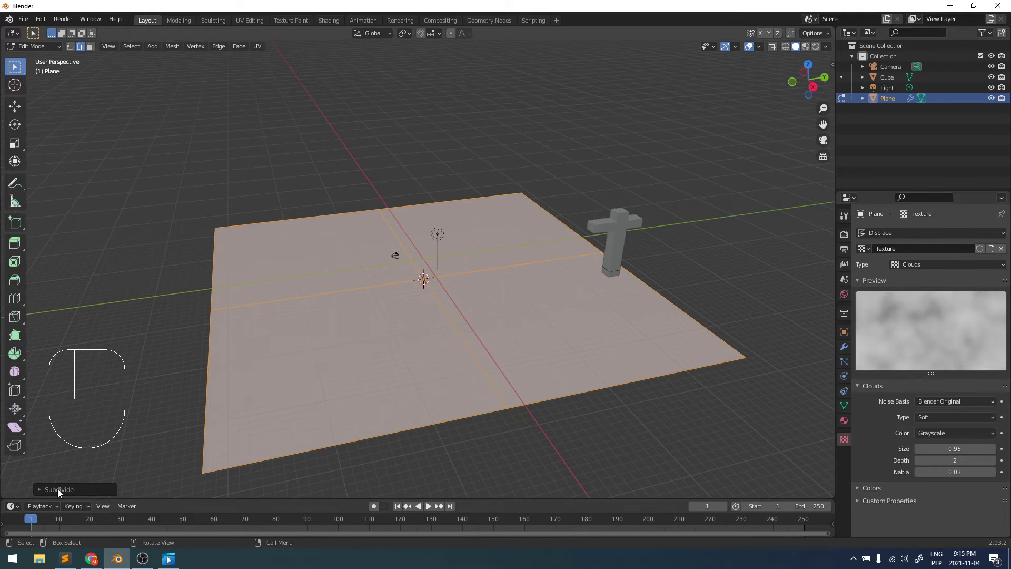
click(61, 490)
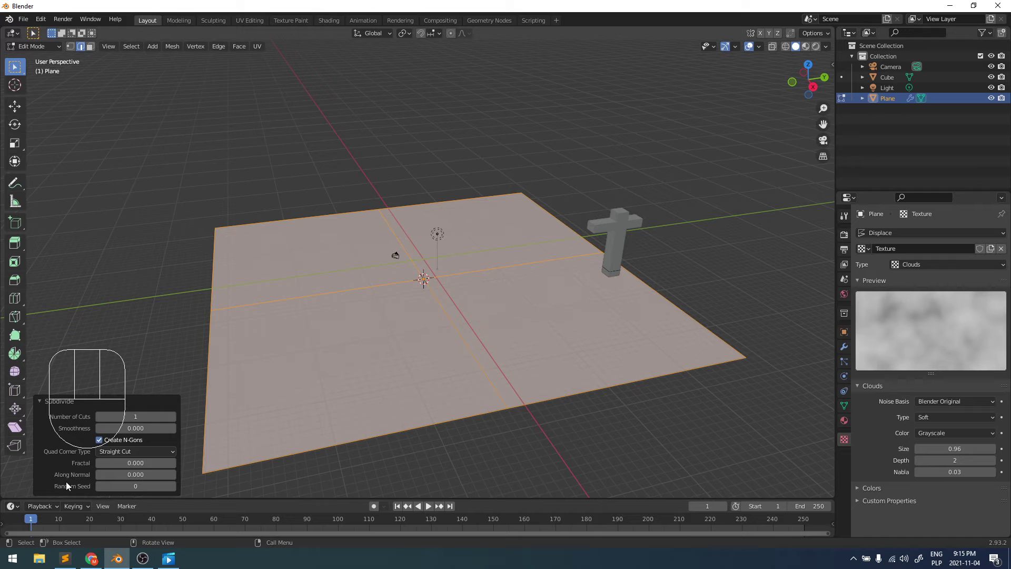
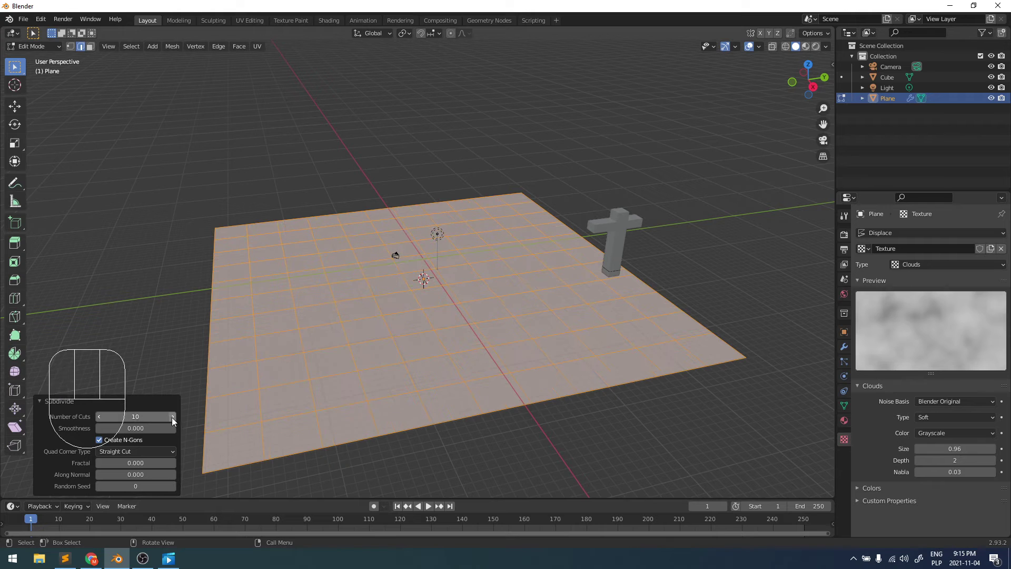
key(Tab)
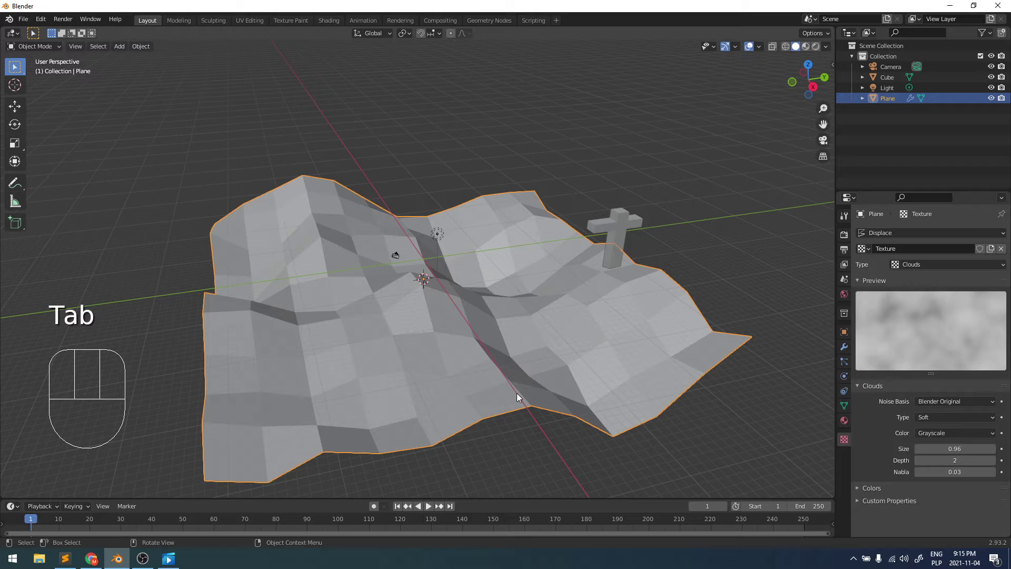
key(Tab)
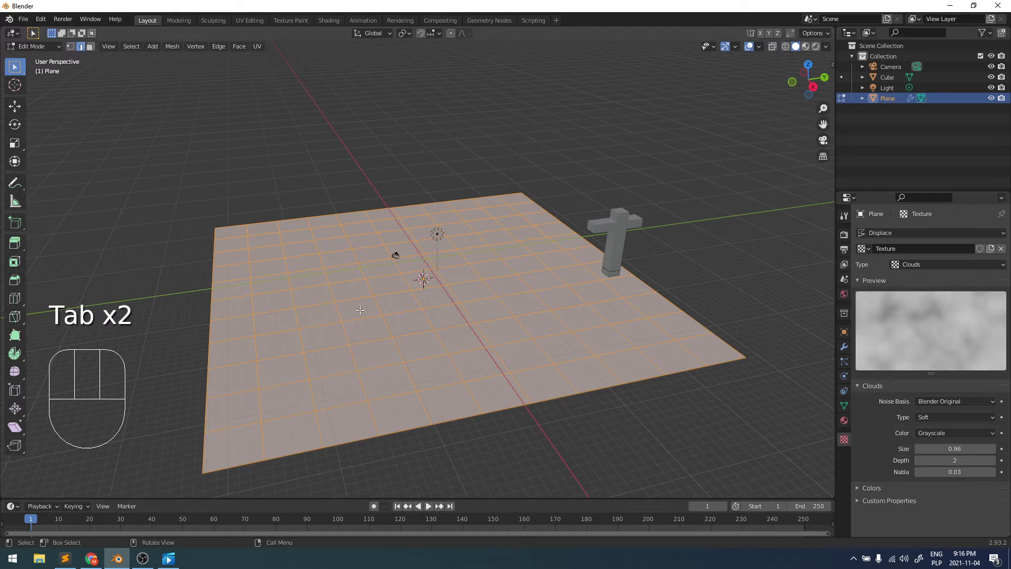
key(Tab)
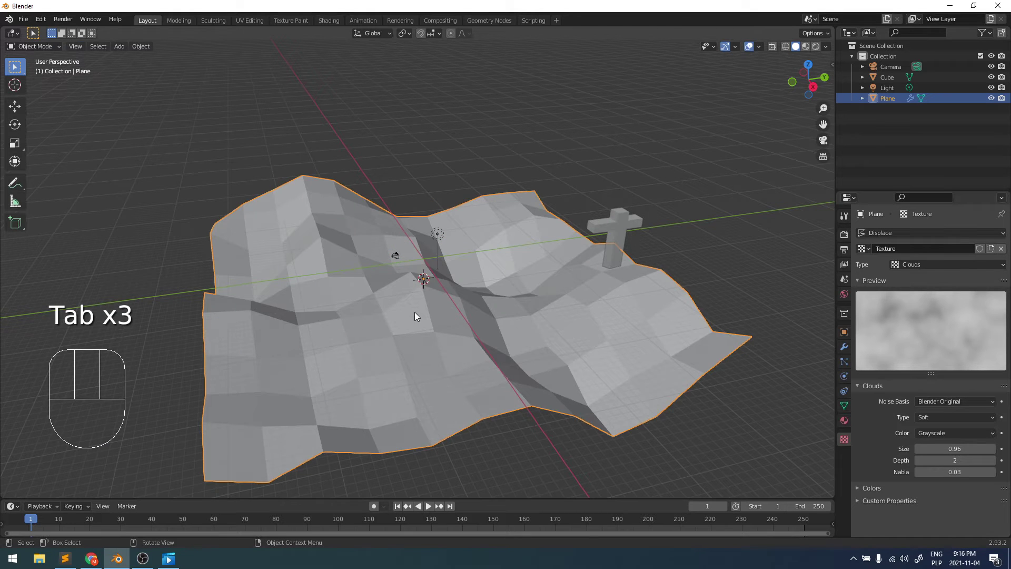
drag(430, 330, 438, 323)
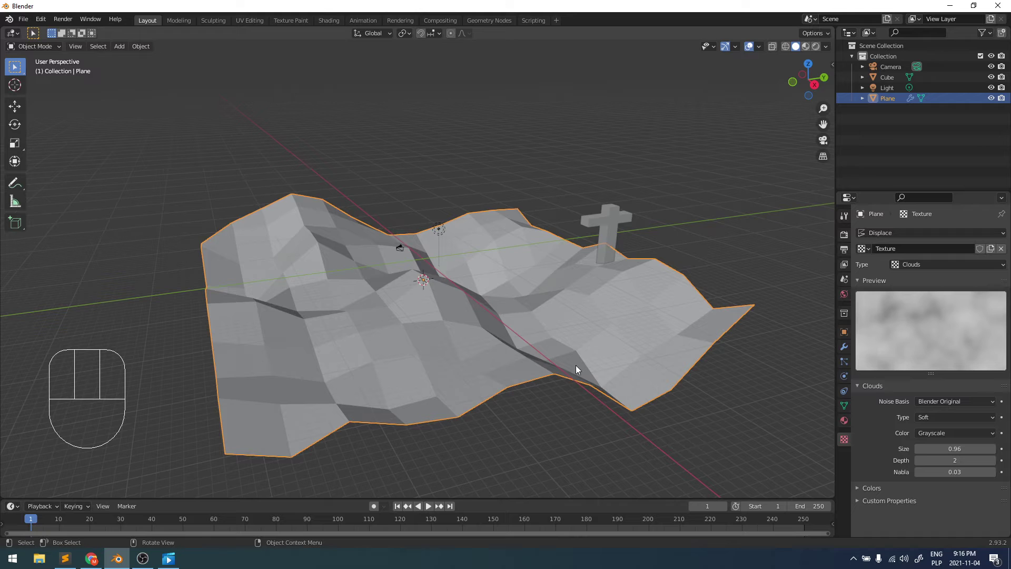
key(Tab)
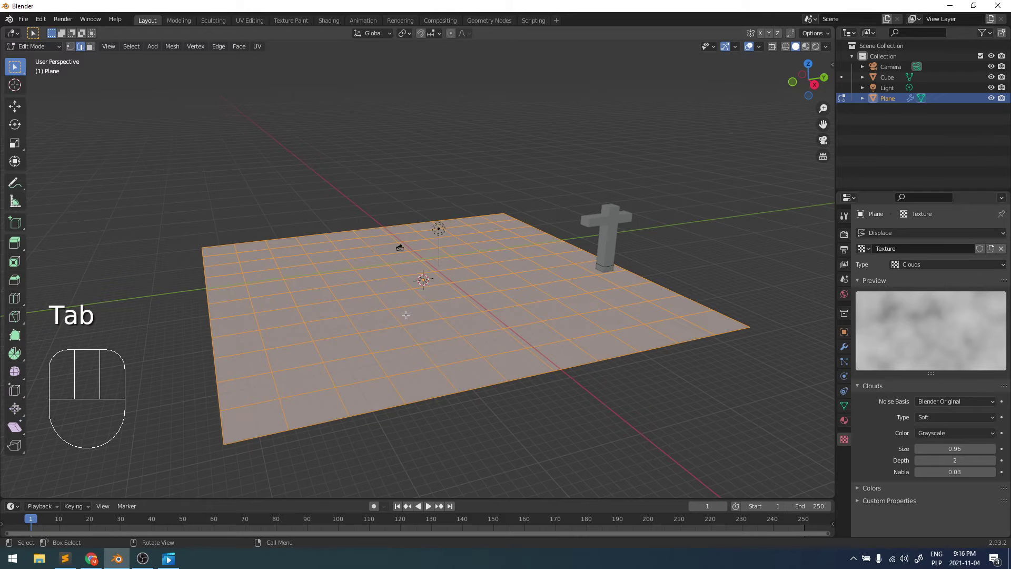
key(Tab)
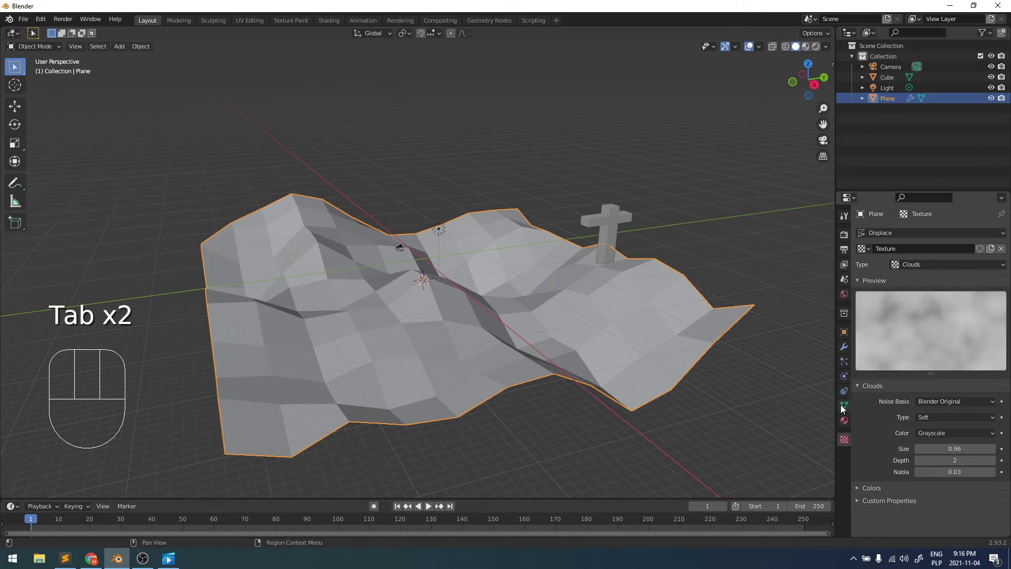
Step: Apply Shade Smooth to the hilly ground plane via the F3 search and inspect it
click(845, 350)
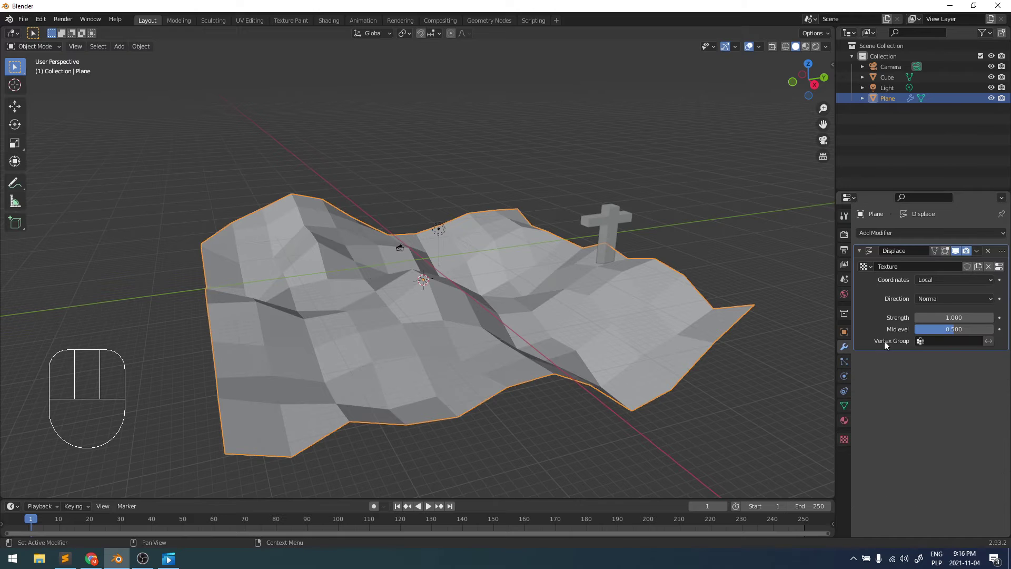
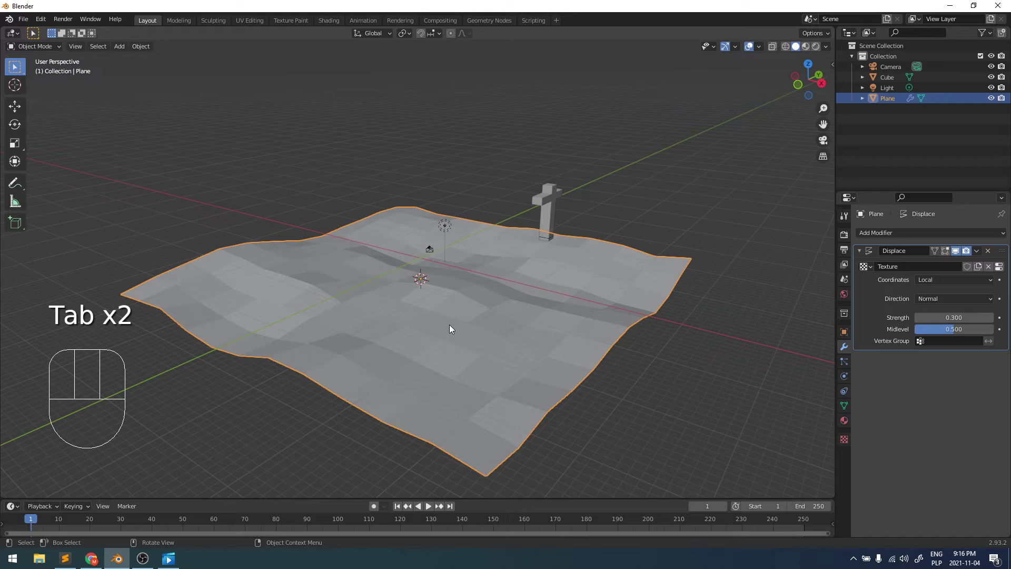
key(Tab)
key(Tab)
key(Tab)
key(Tab)
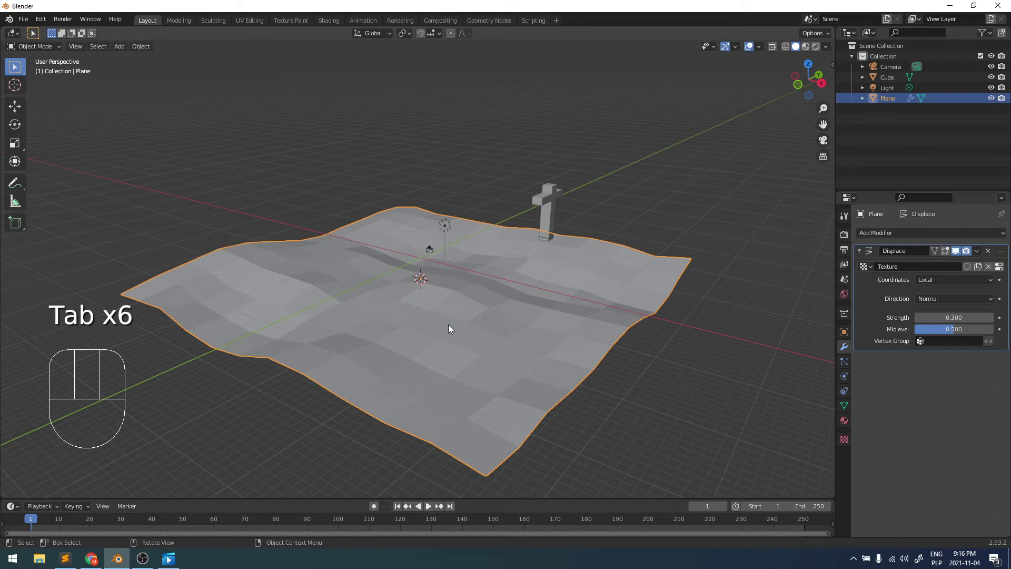
key(F3)
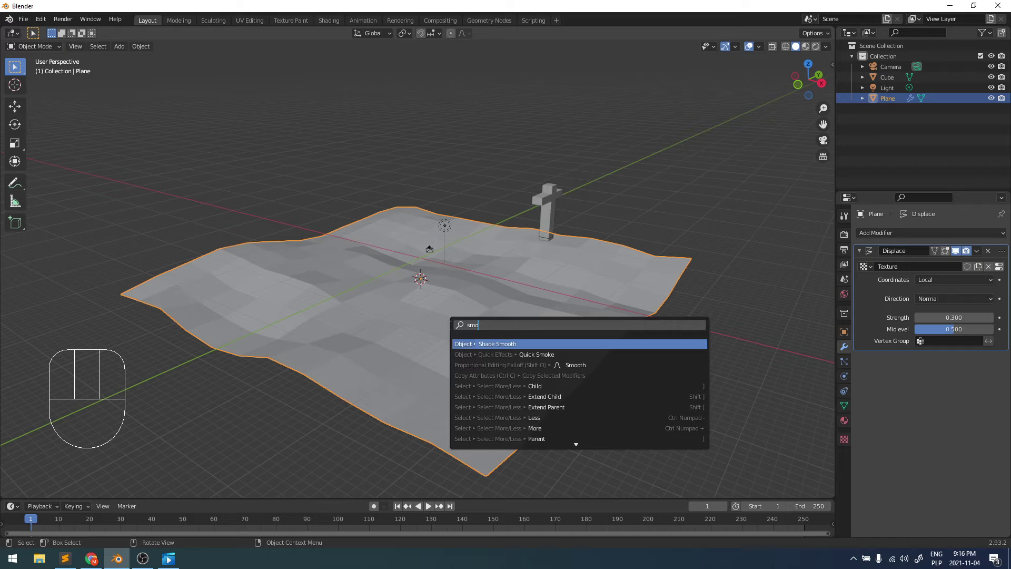
drag(512, 315, 525, 297)
drag(540, 318, 568, 320)
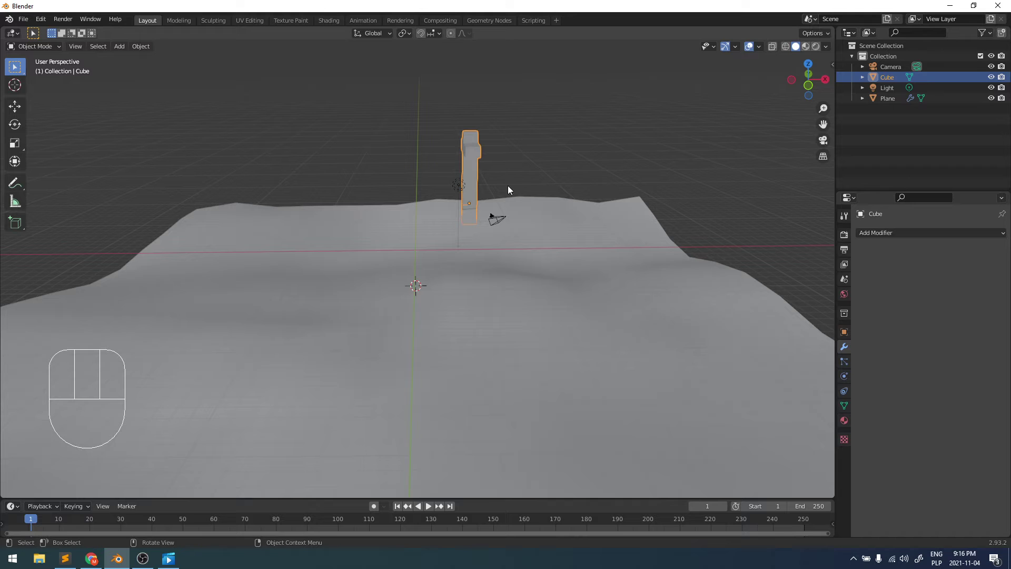
Step: Move the cross farther to the side of the terrain and reselect the ground plane
key(g)
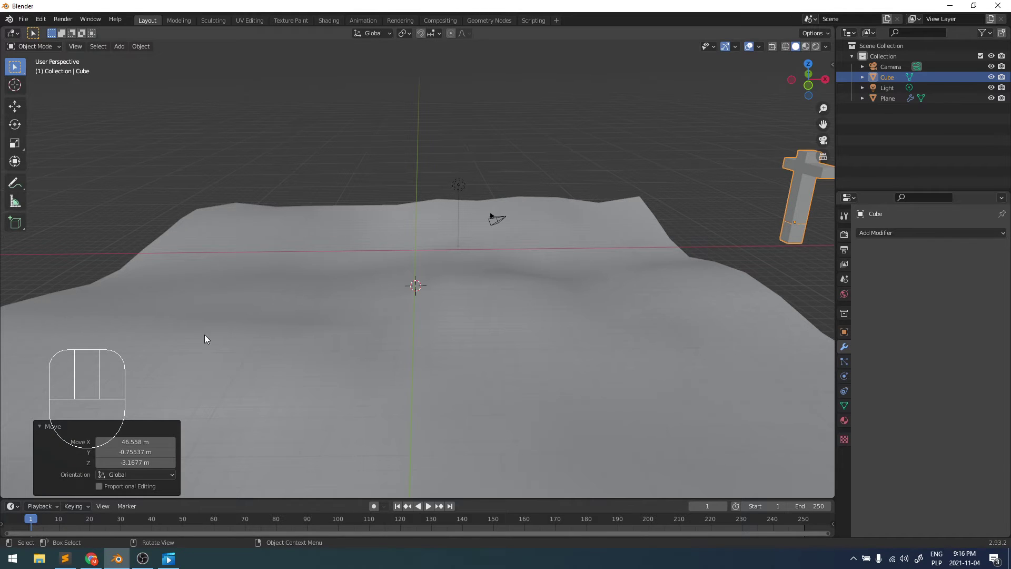
drag(387, 320, 368, 317)
drag(360, 335, 325, 356)
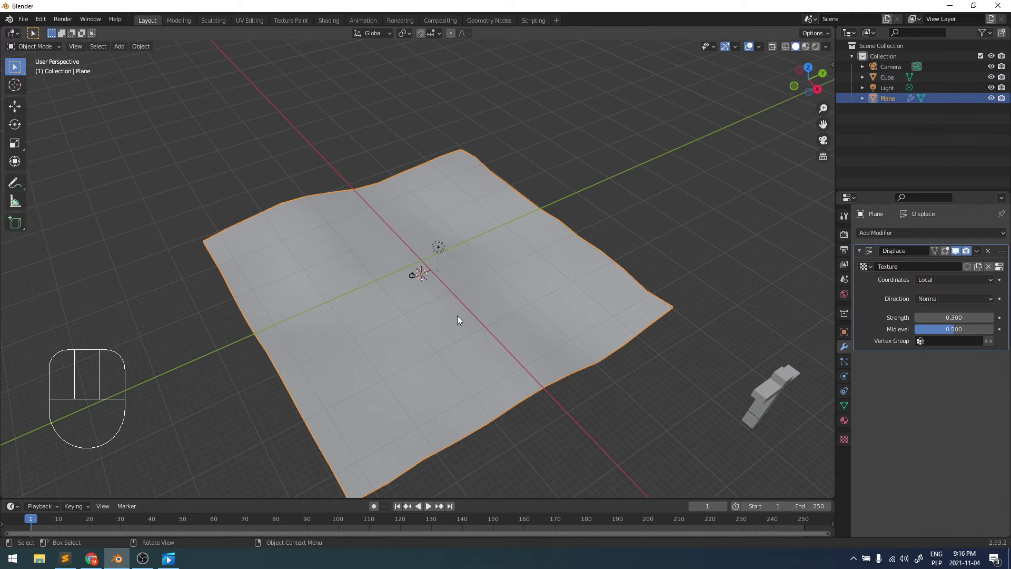
drag(566, 319, 592, 291)
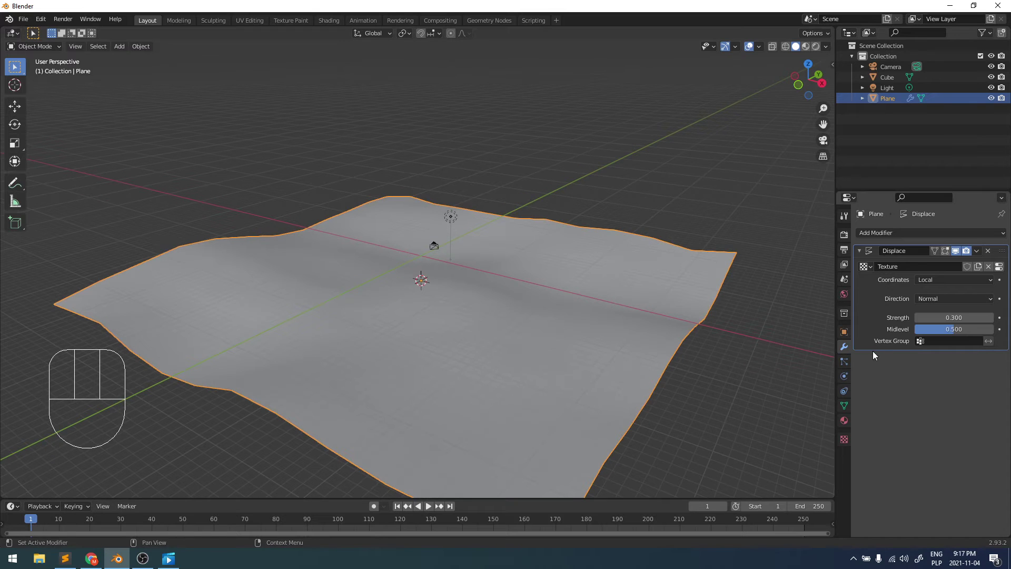
Step: Add a Hair particle system to the terrain plane and enable its Advanced options
click(846, 364)
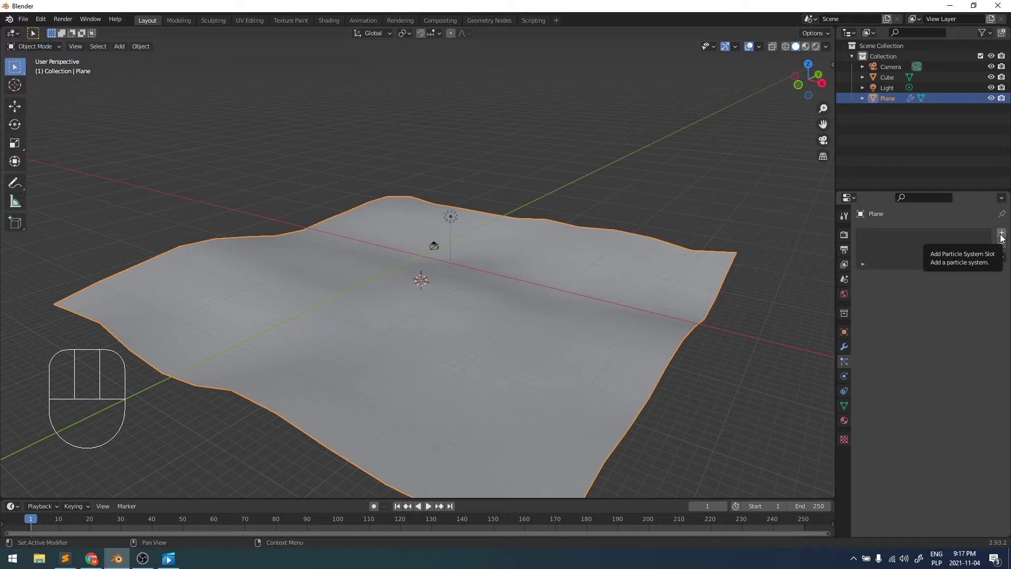
click(1001, 238)
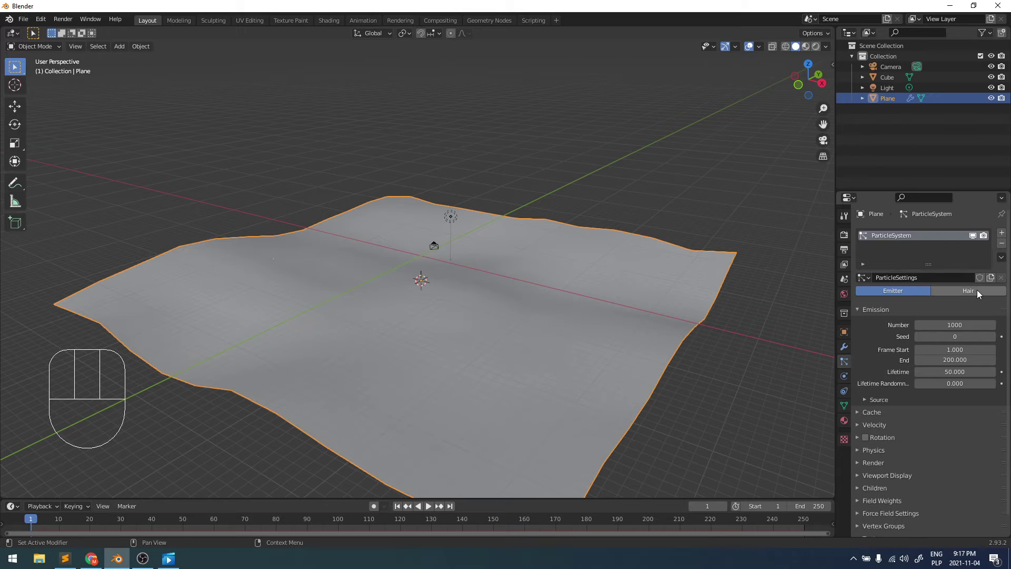
click(978, 294)
drag(669, 318, 696, 316)
drag(596, 325, 584, 336)
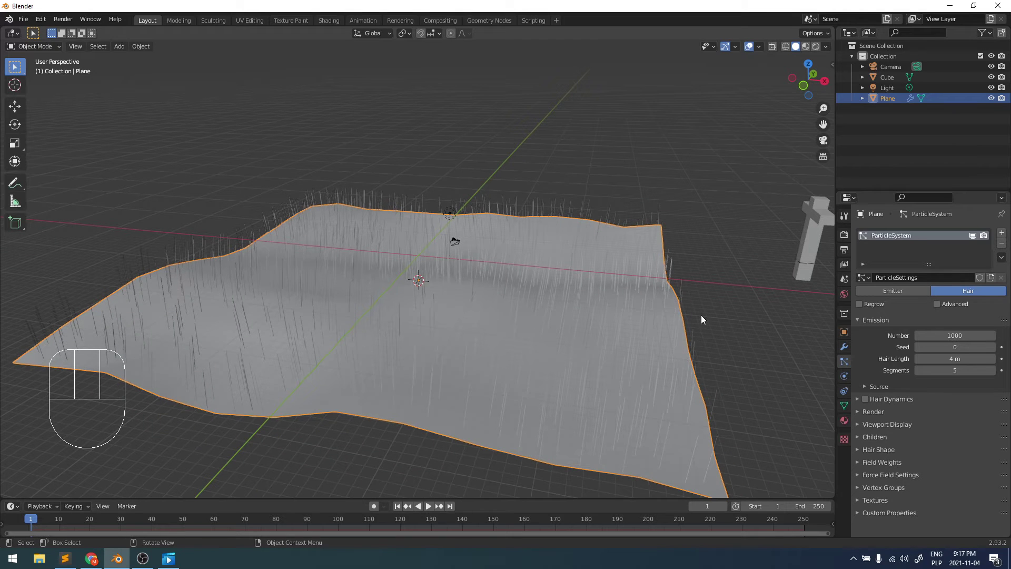
drag(664, 307, 659, 295)
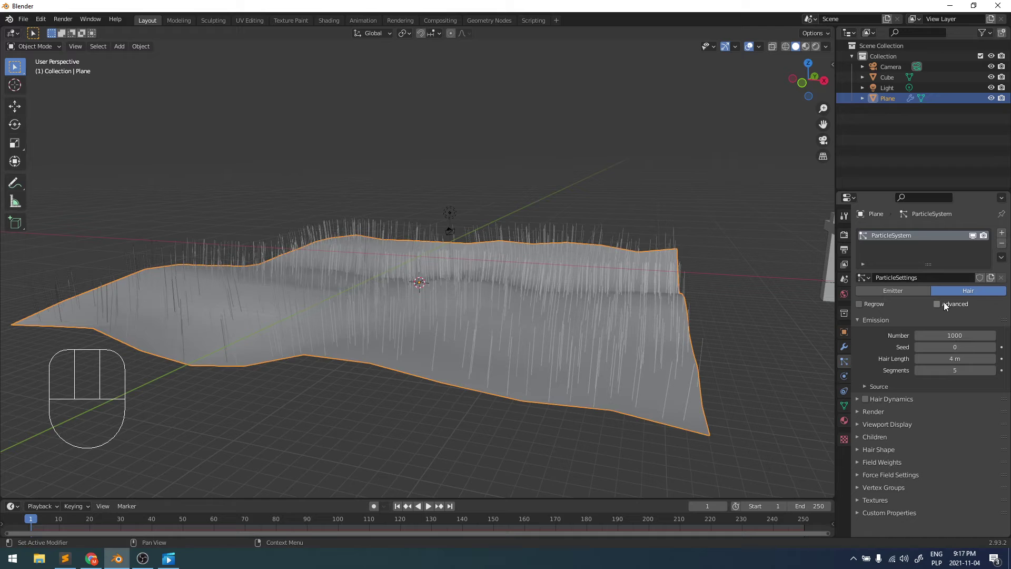
click(939, 307)
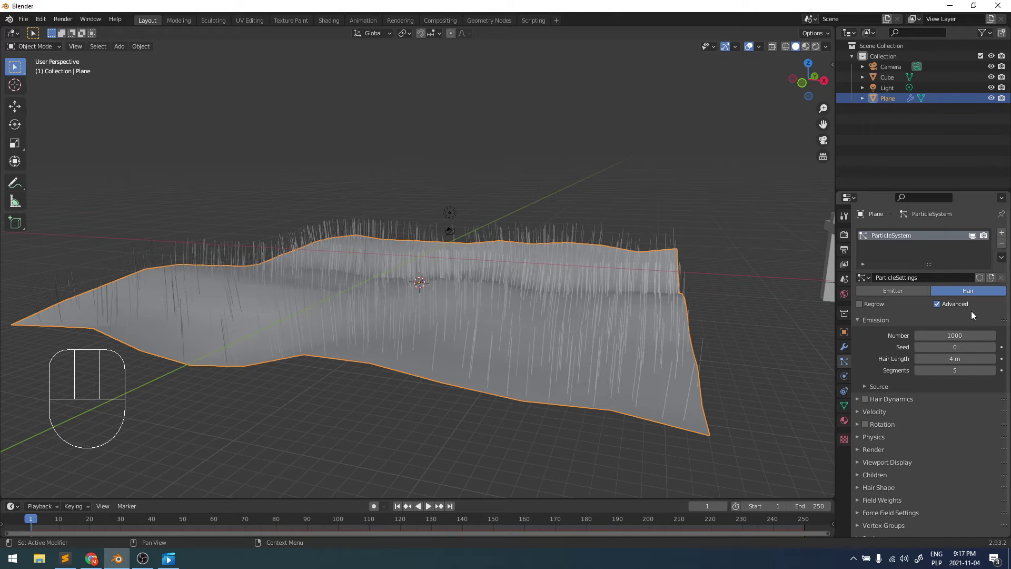
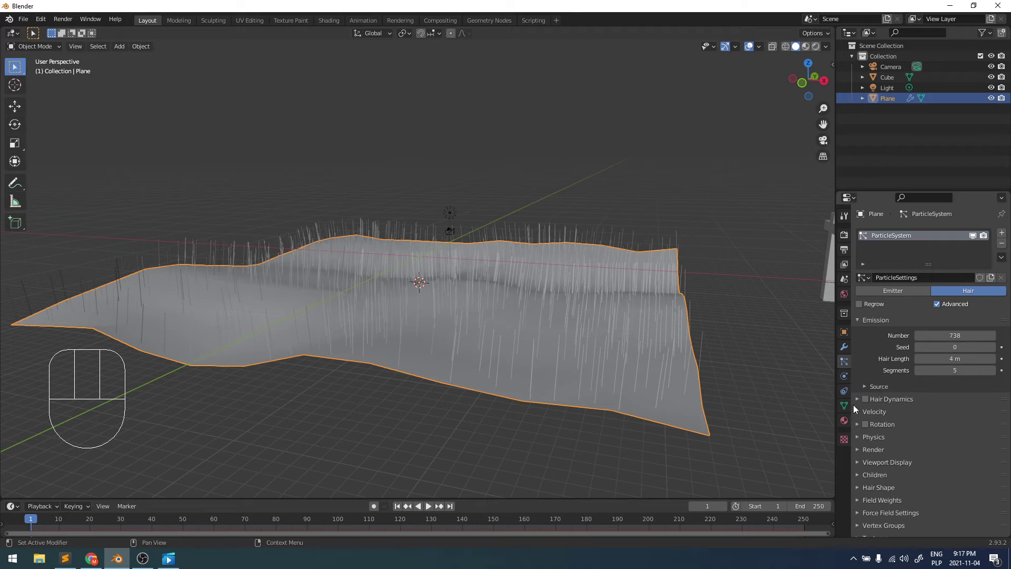
Step: Render the hairs as instances of the Cube cross object at 0.05 scale
click(861, 454)
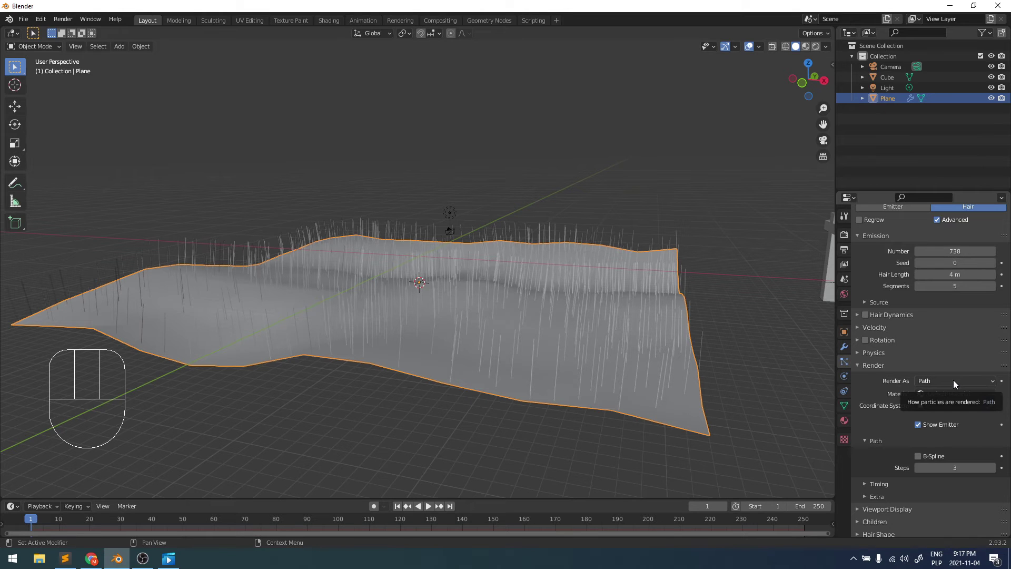
drag(957, 382, 948, 418)
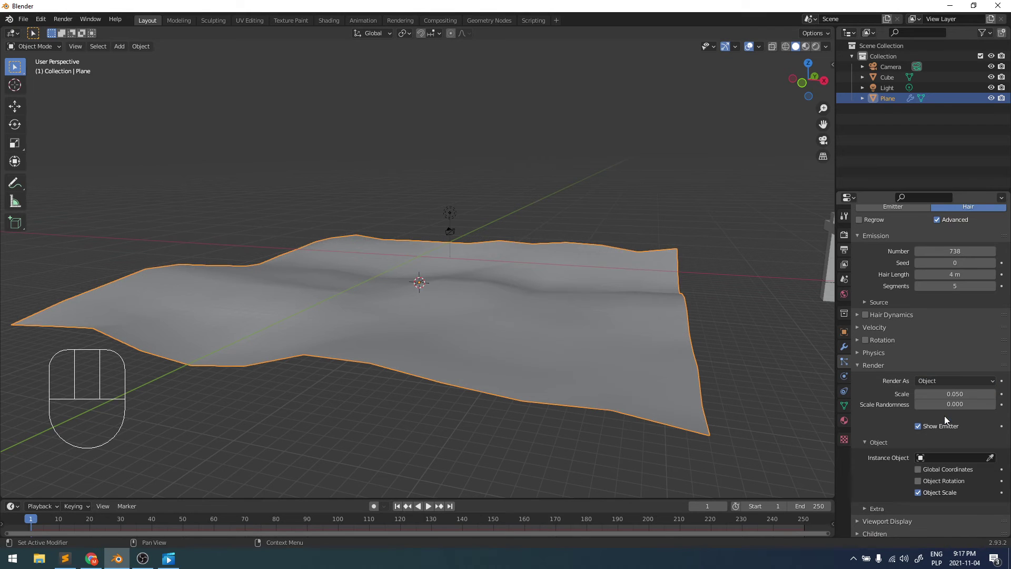
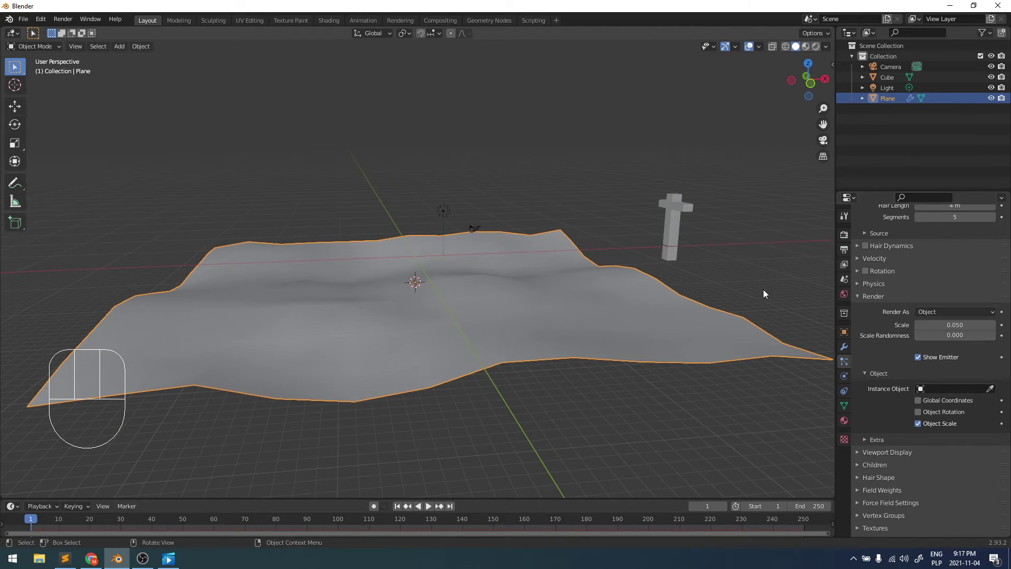
click(993, 392)
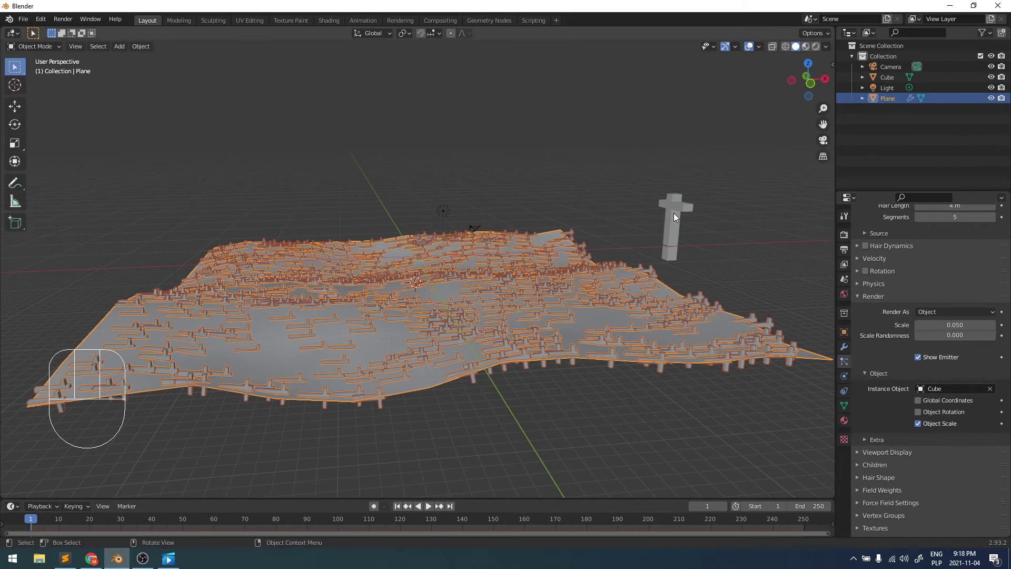
drag(716, 369, 674, 377)
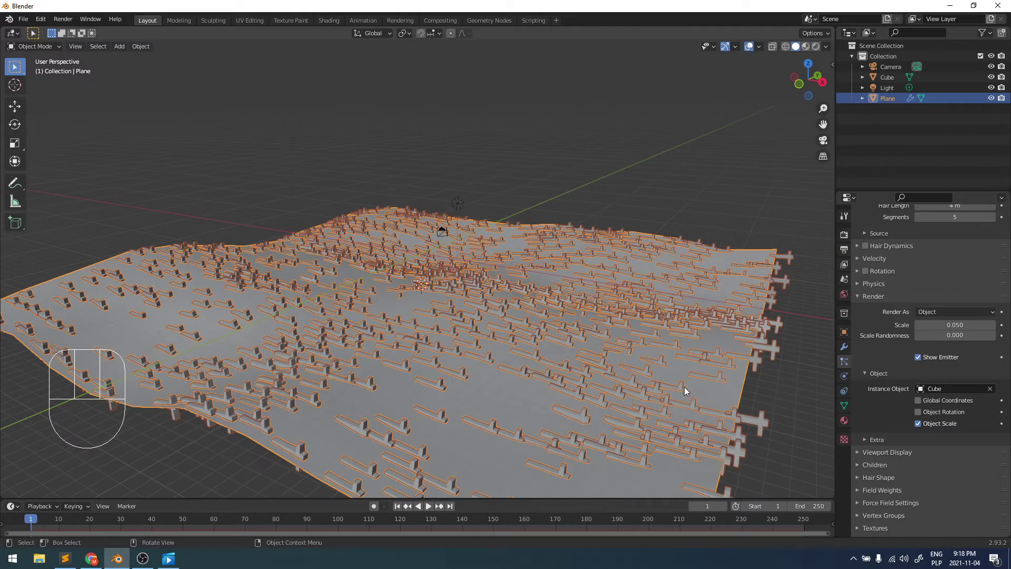
drag(686, 384, 720, 326)
drag(663, 348, 640, 375)
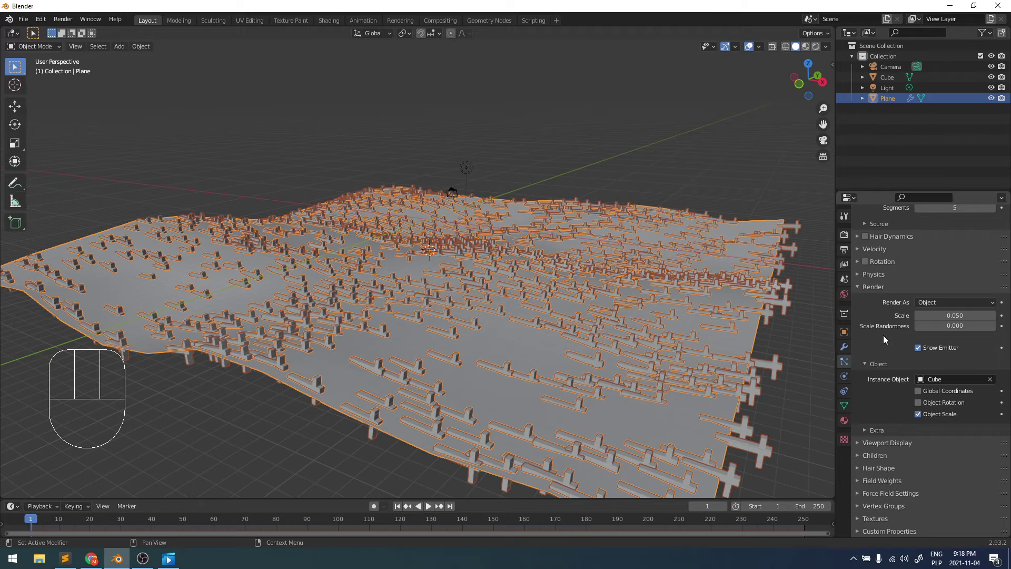
Step: Enable particle Rotation with Global X orientation so the crosses stand upright across the field
click(869, 263)
click(860, 263)
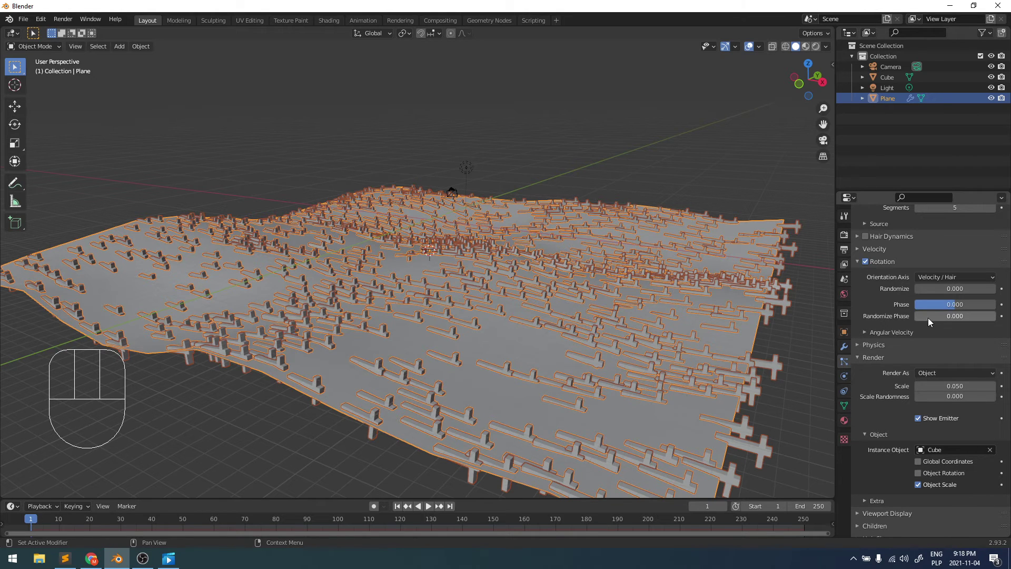
drag(957, 277, 950, 336)
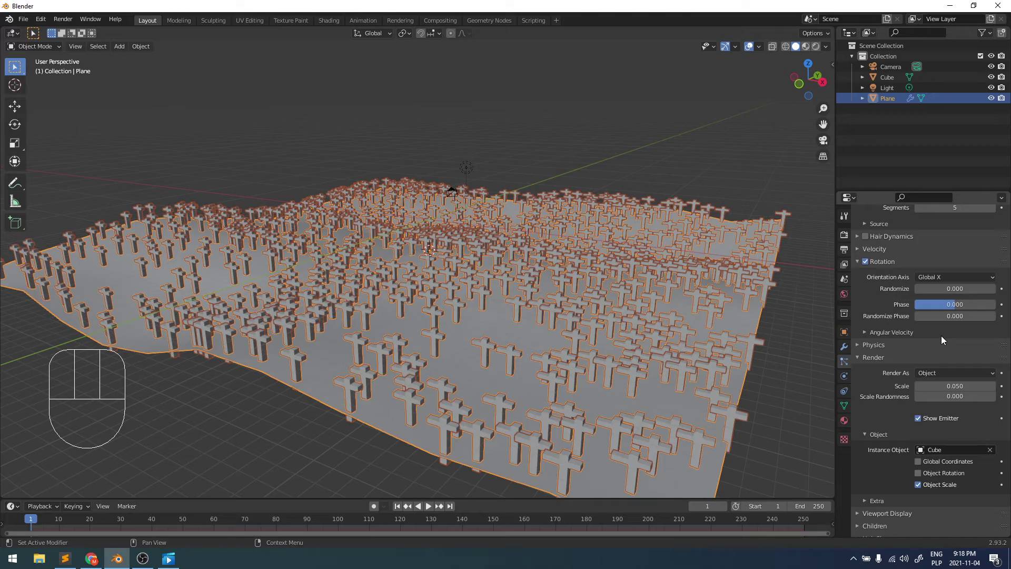
drag(583, 347, 575, 354)
drag(606, 348, 596, 312)
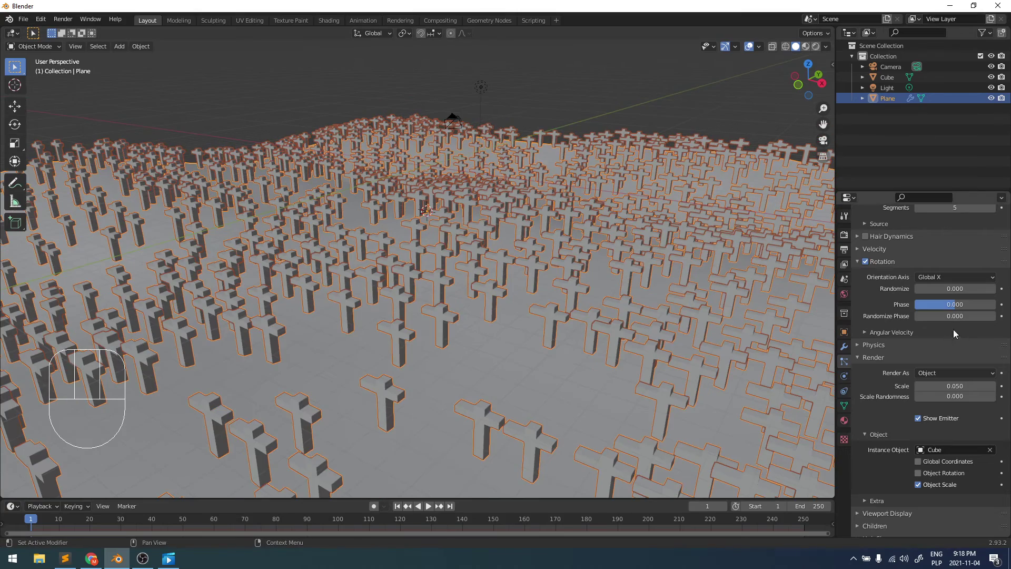
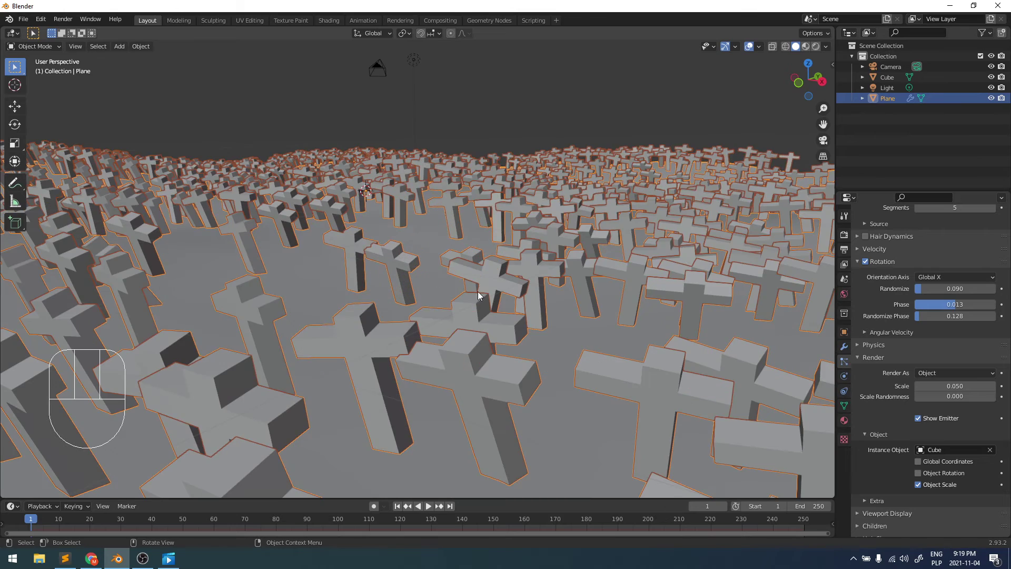
drag(436, 309, 461, 312)
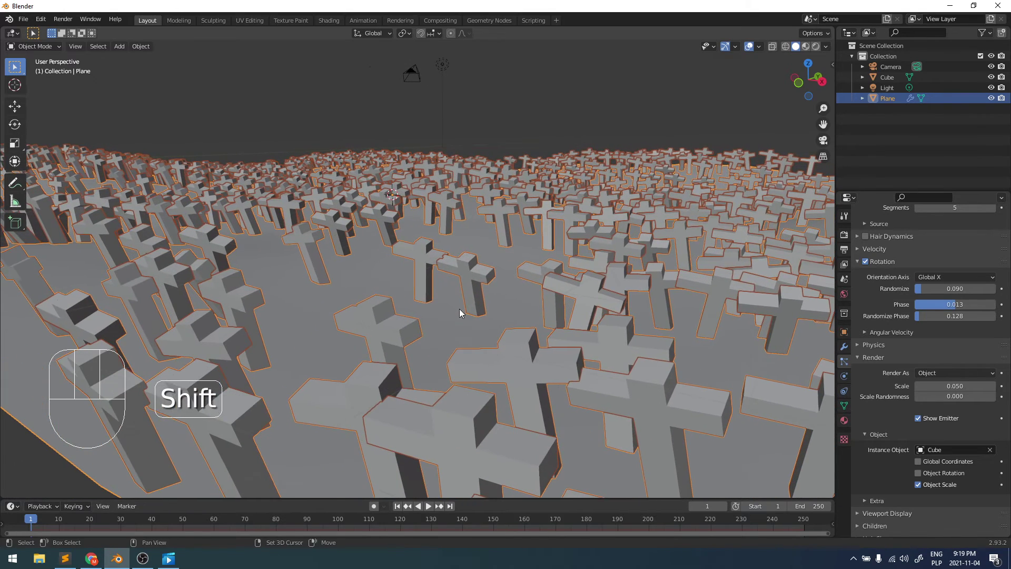
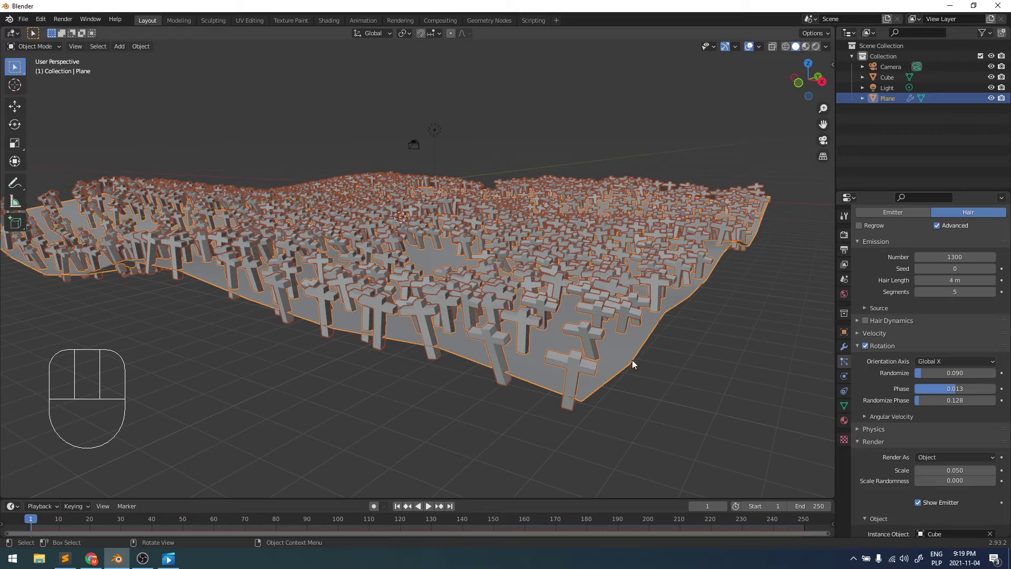
Step: Scale the terrain plane up by about 1.89 to spread the crosses over wider hills
key(s)
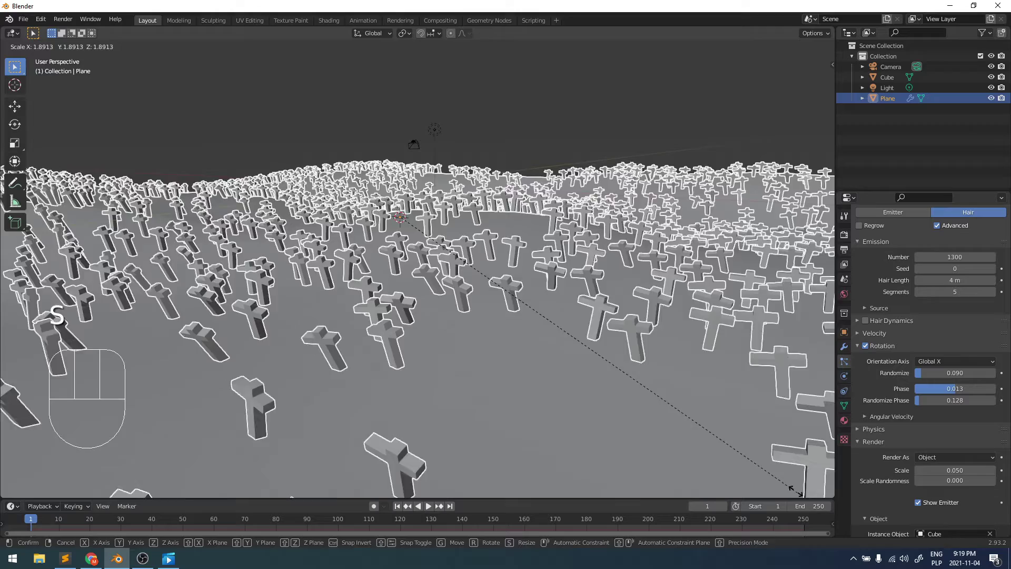
drag(640, 389, 616, 384)
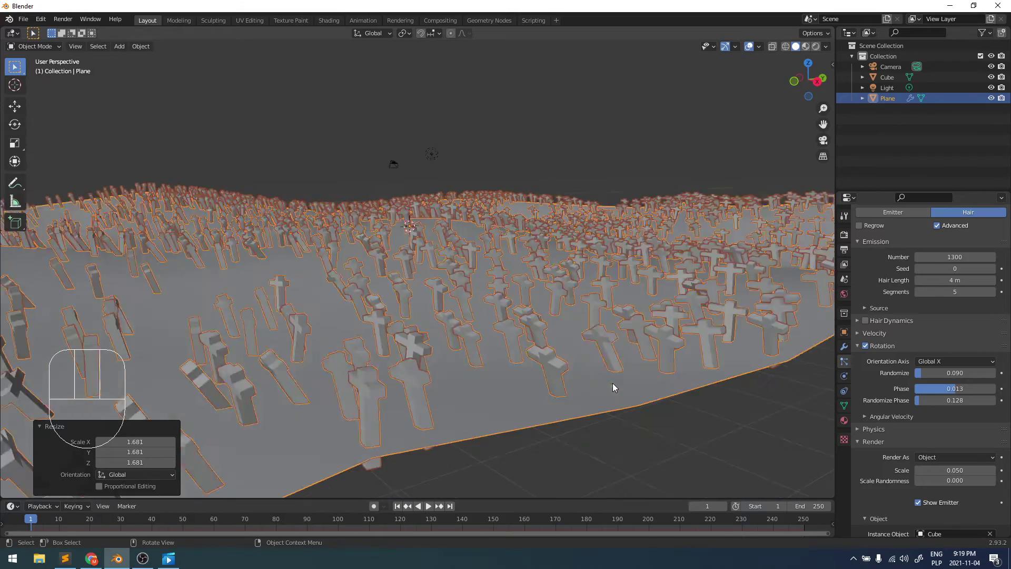
drag(616, 407, 633, 409)
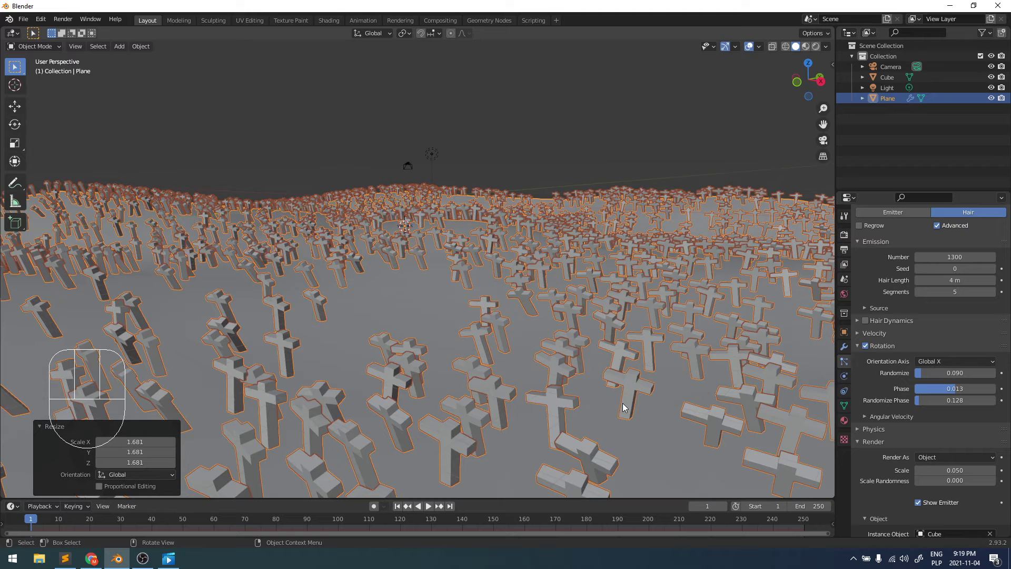
Step: From camera view, grab the camera down among the crosses for a ground-level shot, then reselect the terrain
key(ctrl+alt+KP_0)
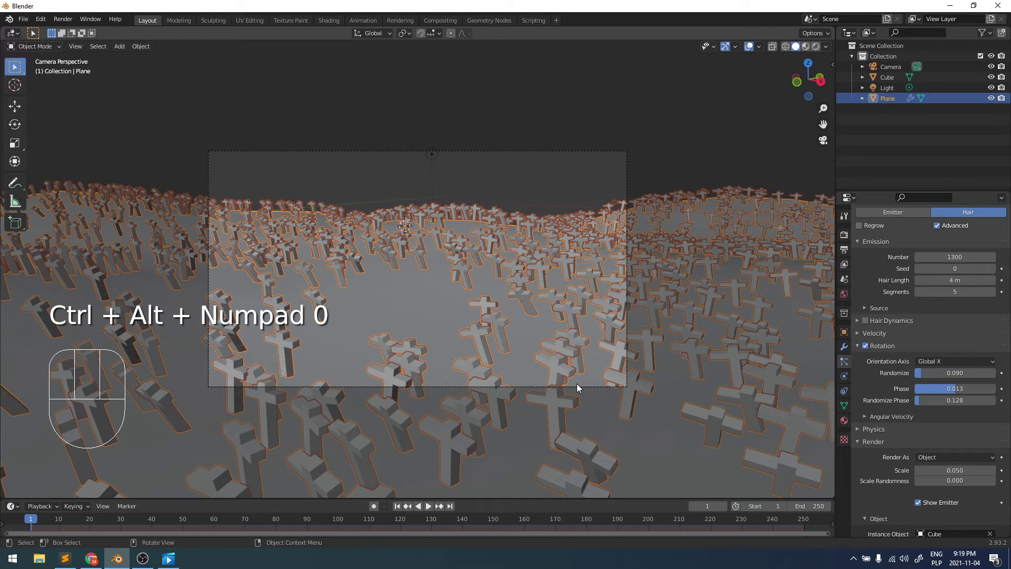
click(582, 387)
key(g)
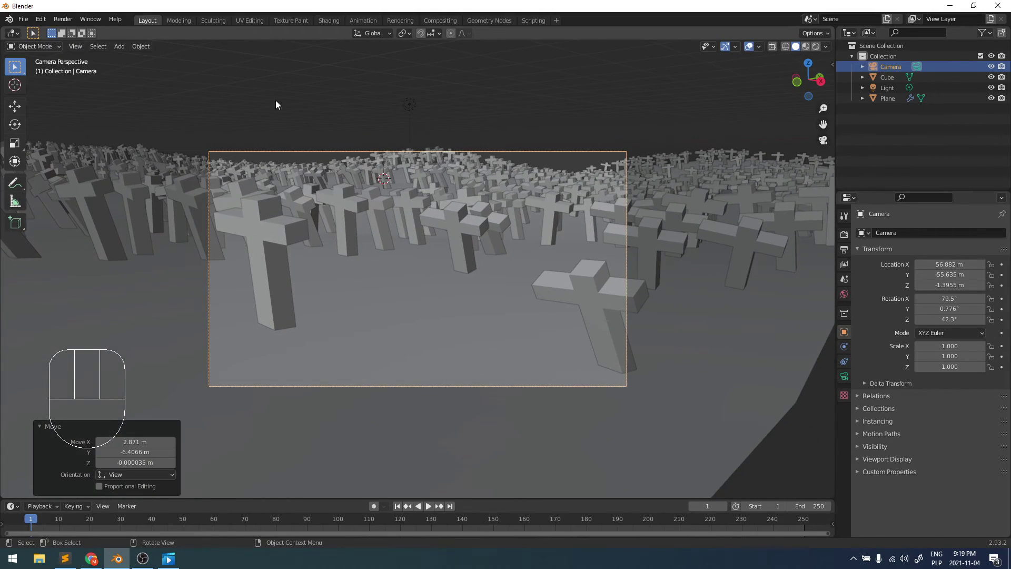
drag(321, 163, 298, 194)
drag(365, 222, 472, 193)
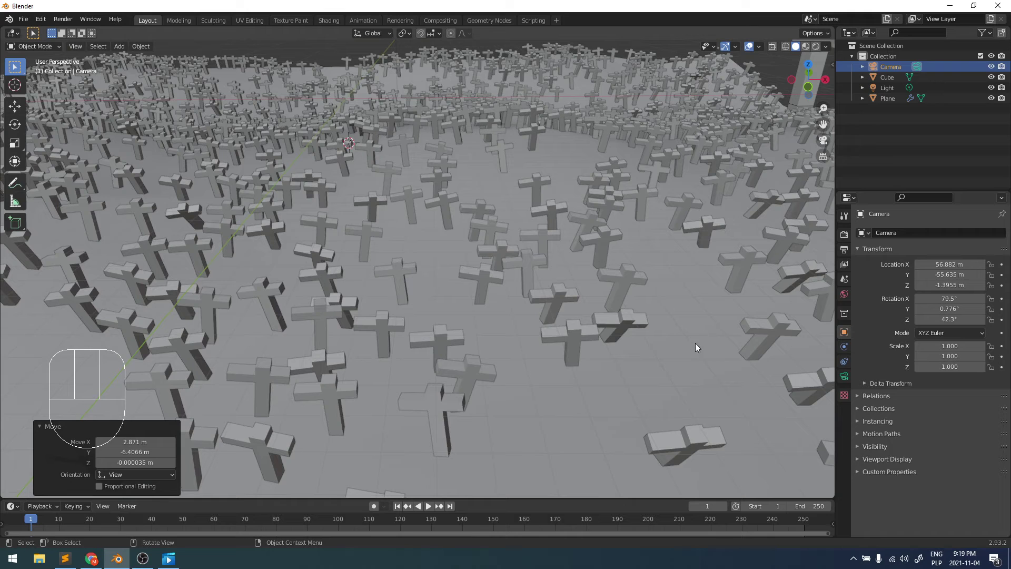
click(701, 323)
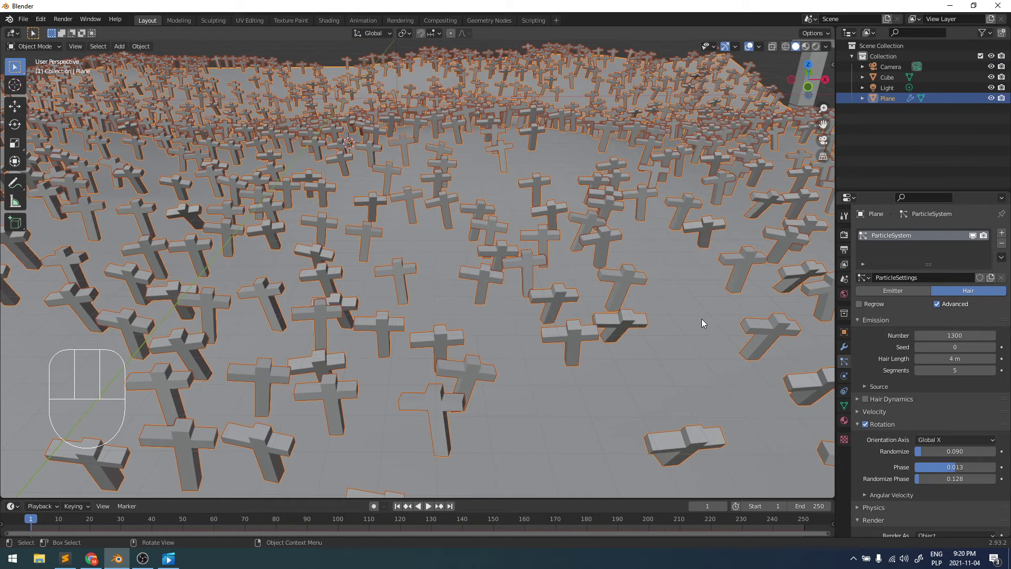
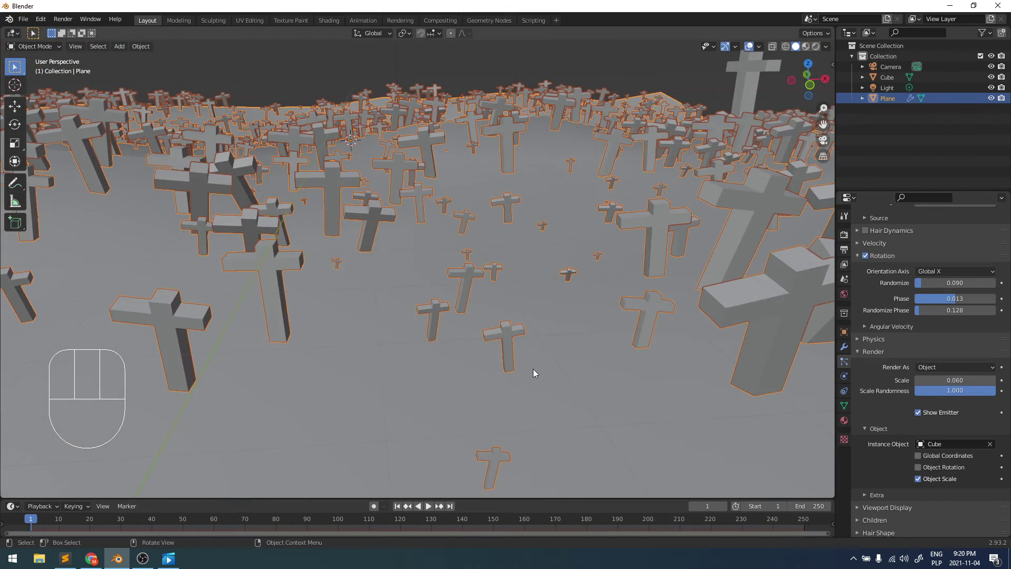
Step: Nudge the view while the cross instances get scale 0.060 with scale randomness 1.000
middle_click(498, 338)
Step: Reposition the camera higher over the cross field and preview it with Rendered viewport shading
key(ctrl+a)
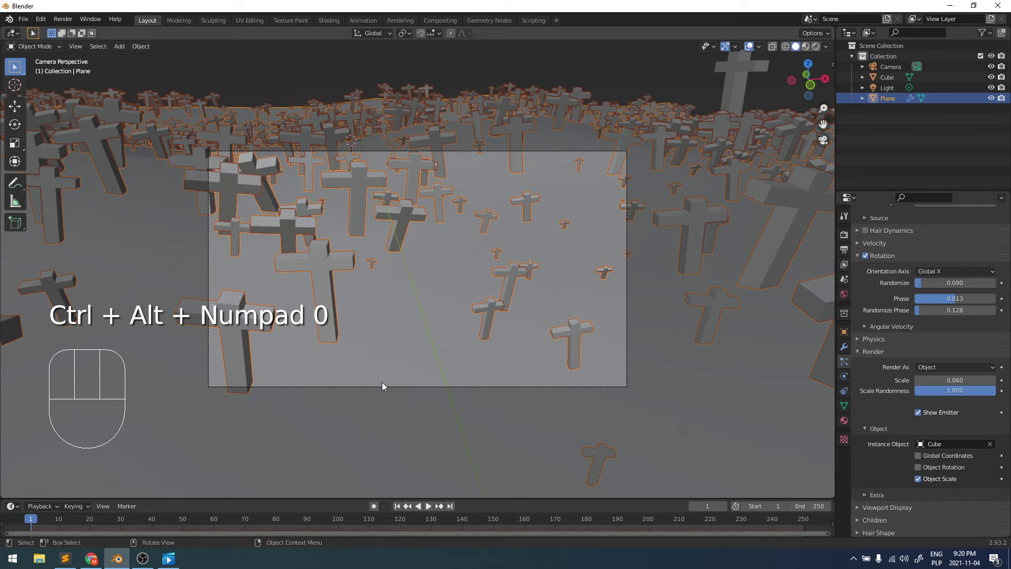
click(385, 389)
key(g)
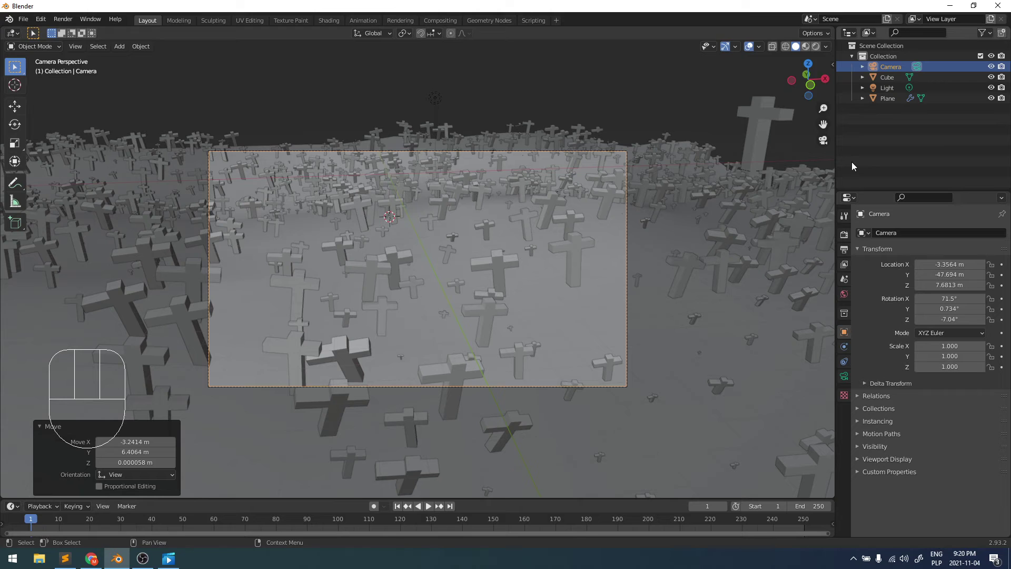
click(793, 88)
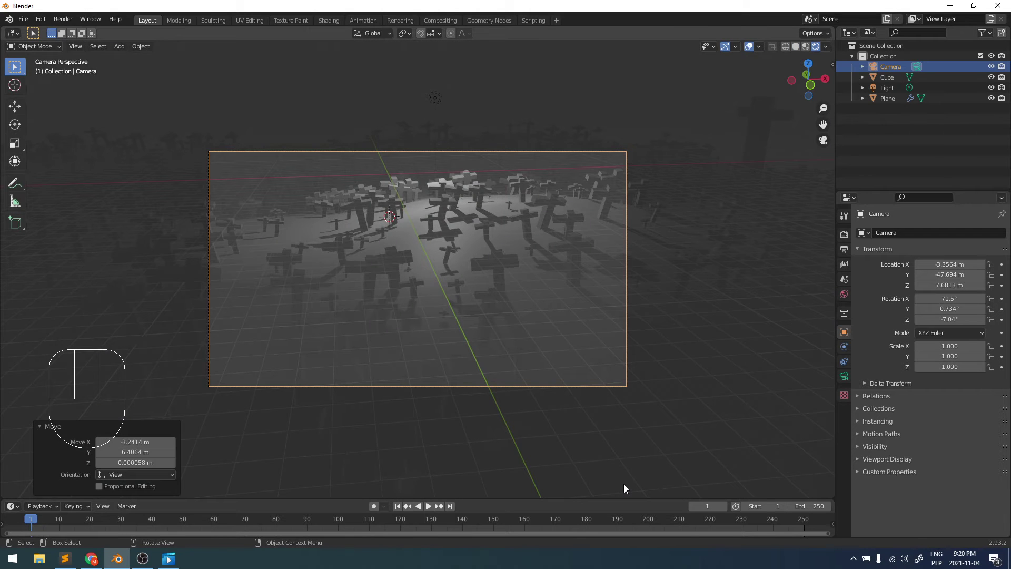
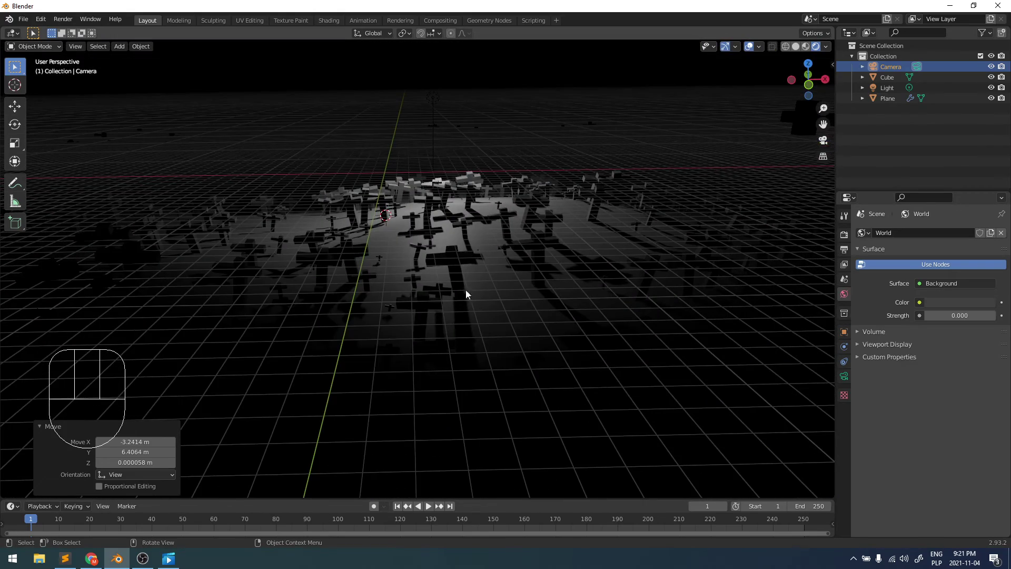
Step: Switch back to Solid shading and orbit out to show the whole cross-covered terrain
click(799, 46)
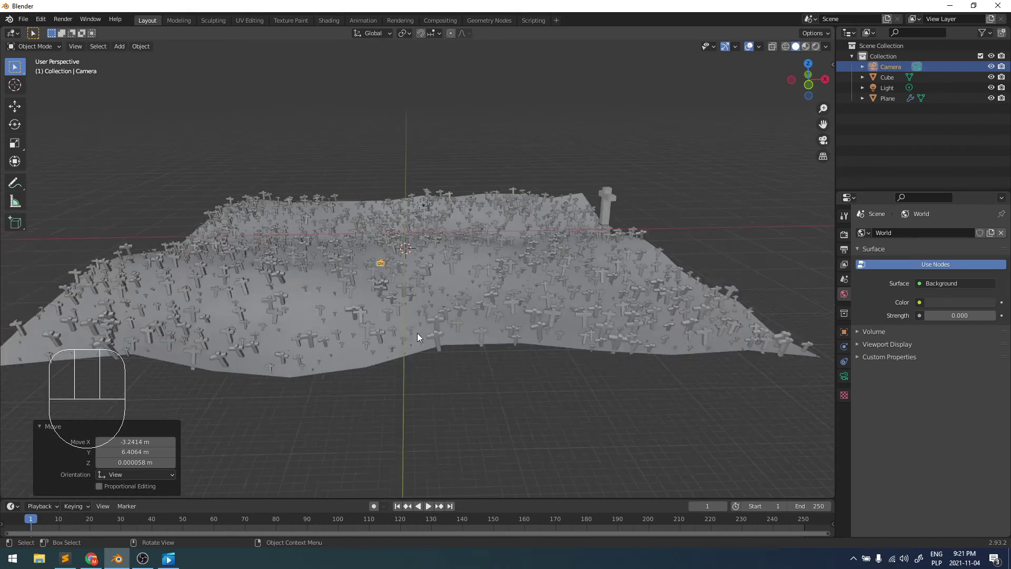
drag(435, 320, 379, 327)
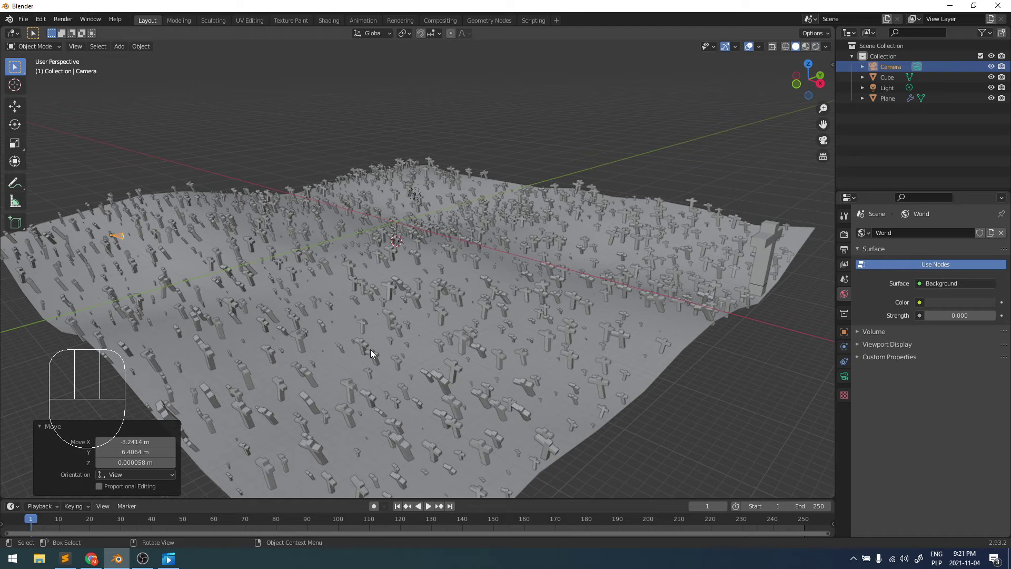
Step: Bring up the Add menu (Shift+A) over the terrain to add a new object
key(shift+a)
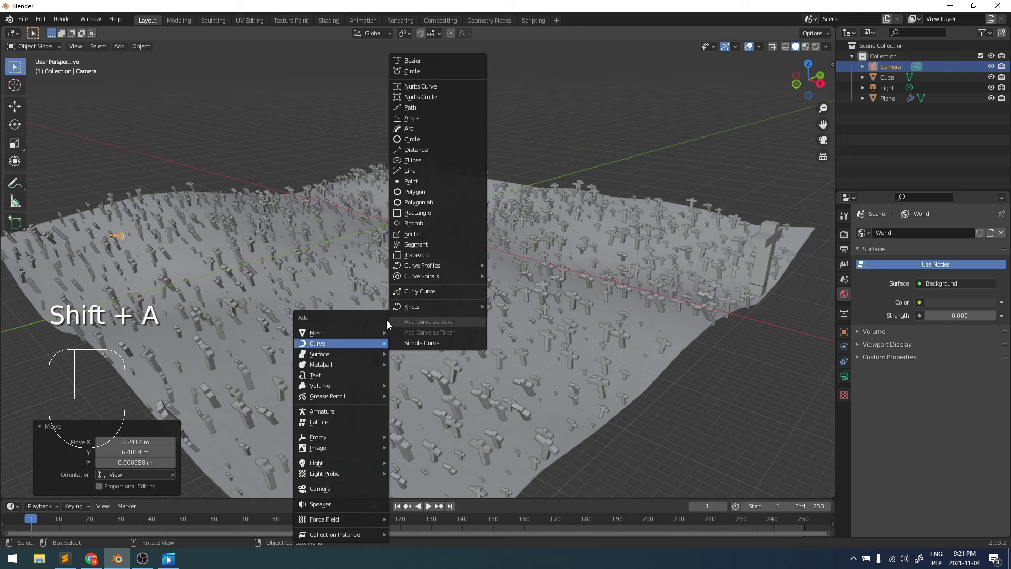
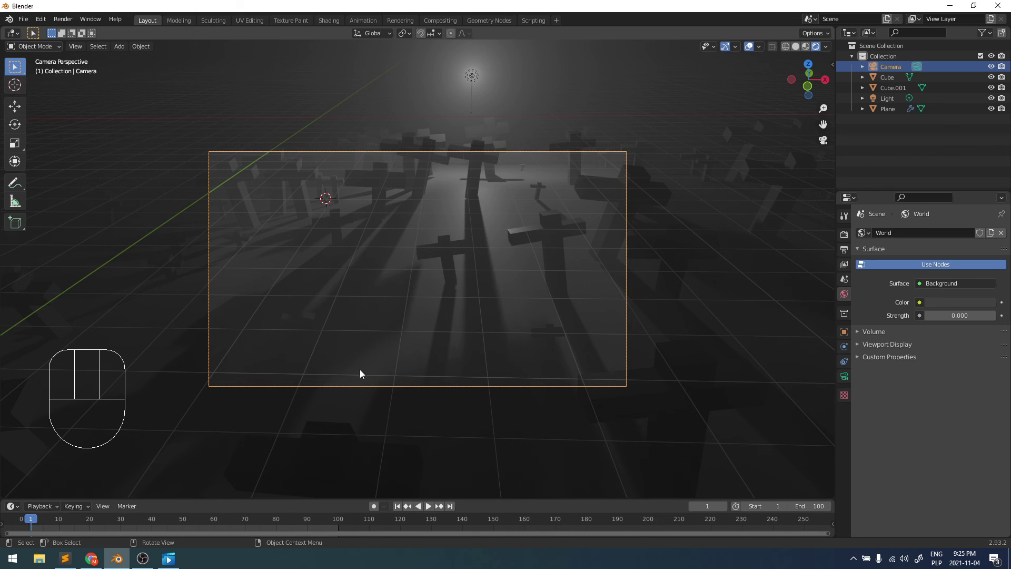
Step: Keyframe the camera, move it at frame 100 and keyframe again, then play the 100-frame camera move
key(i)
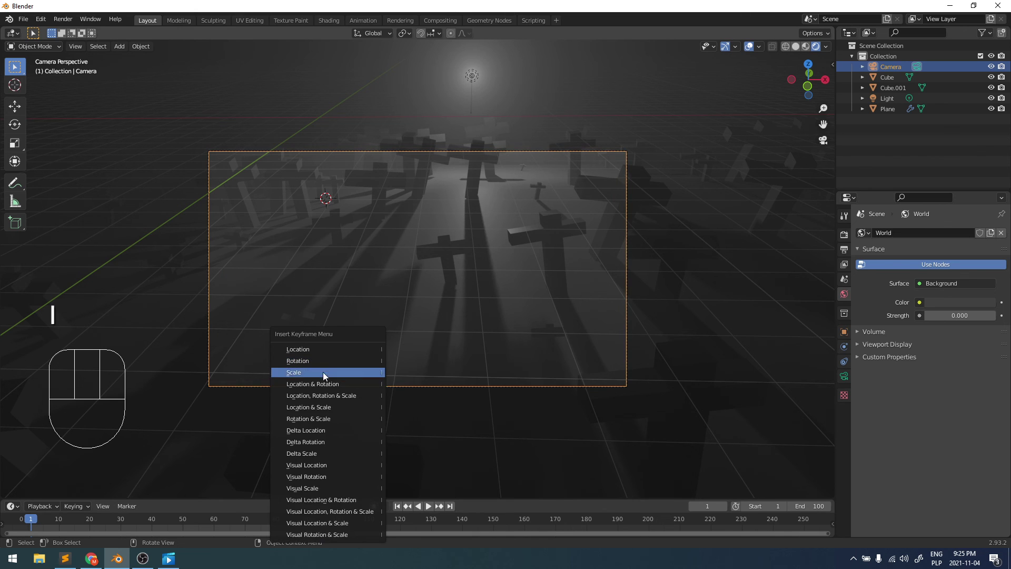
key(i)
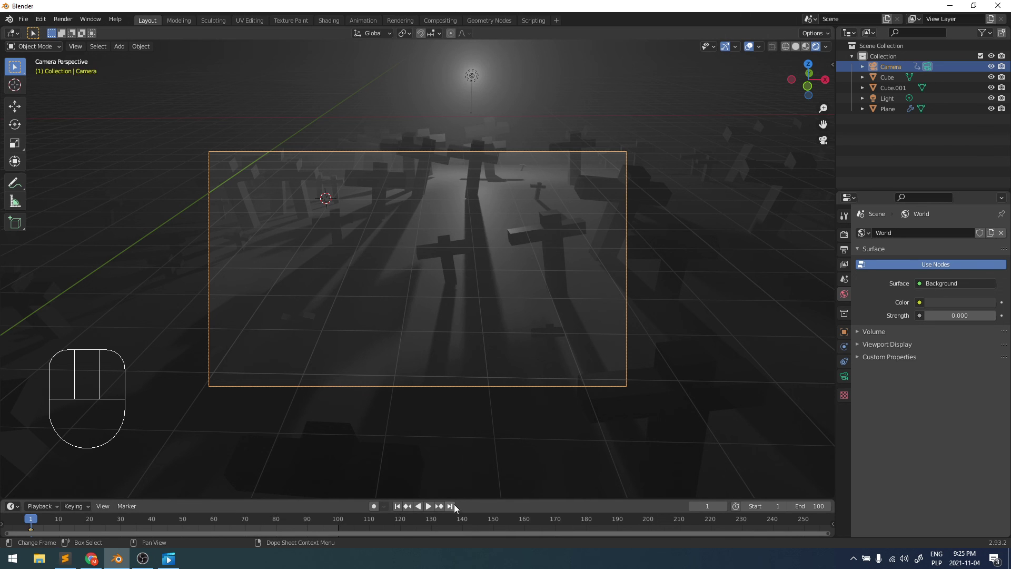
click(455, 509)
key(g)
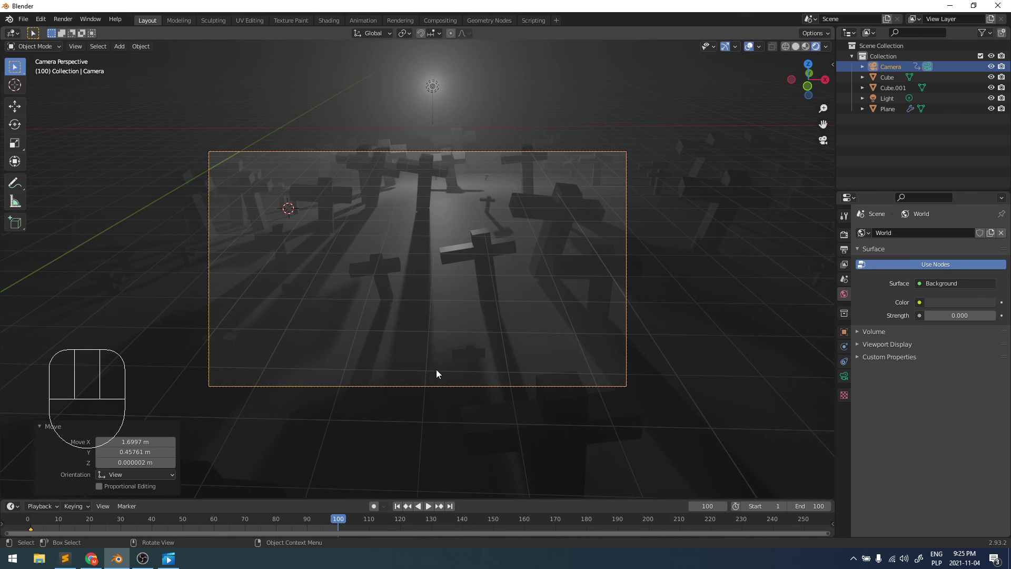
key(i)
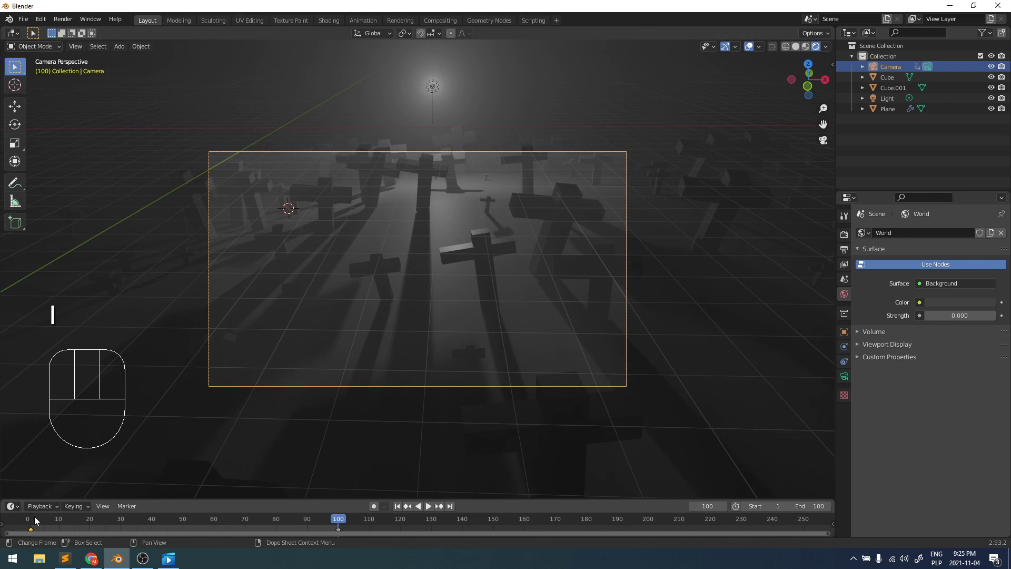
click(26, 519)
key(space)
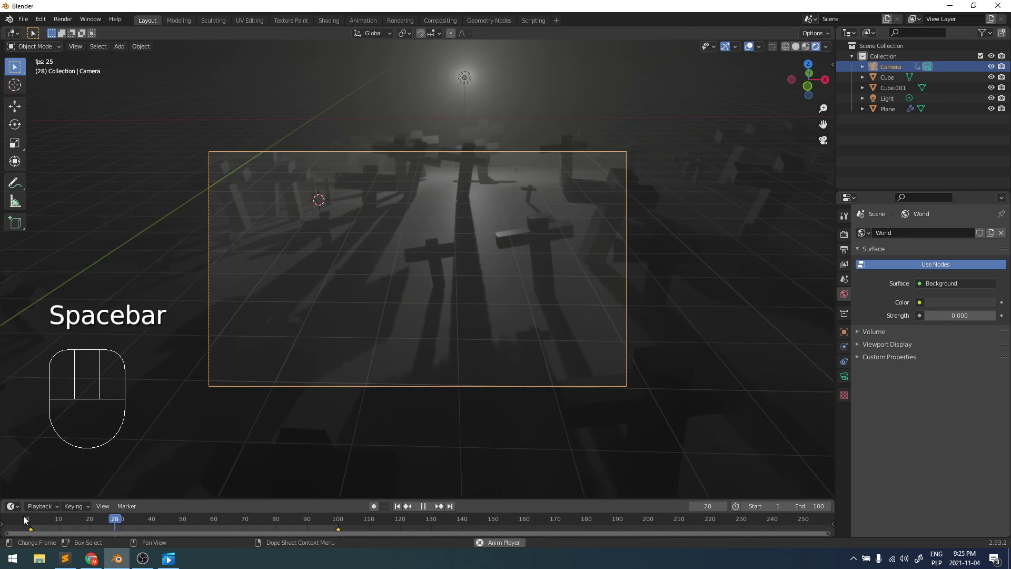